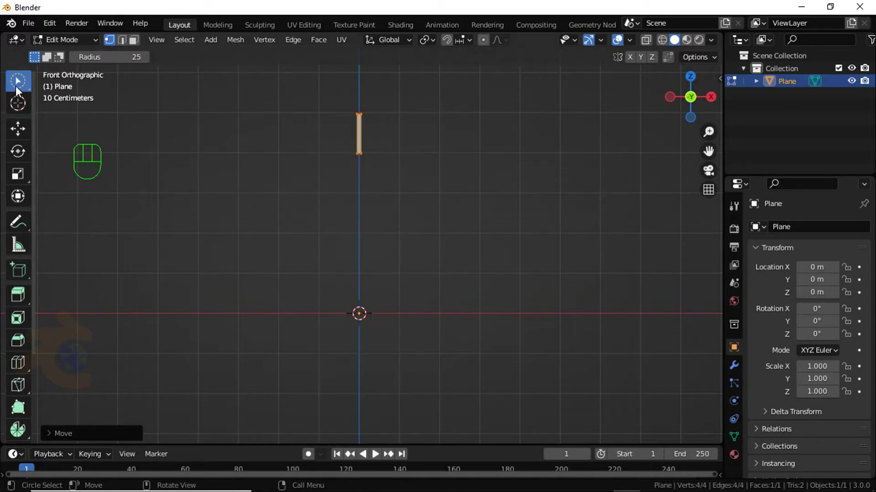
- Leave Edit Mode on the tick plane and bring up the Add > Empty choices in the viewport
{"action": "left_click", "coordinate": [22, 88]}
{"action": "left_click", "coordinate": [79, 107]}
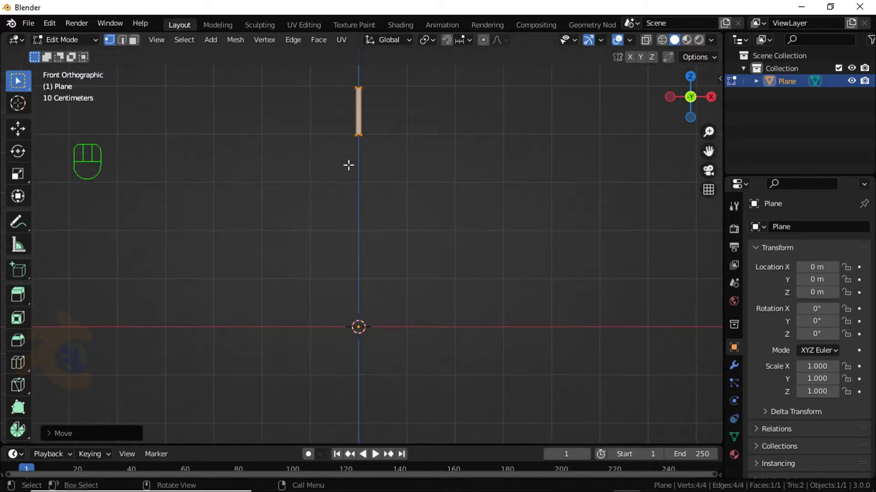
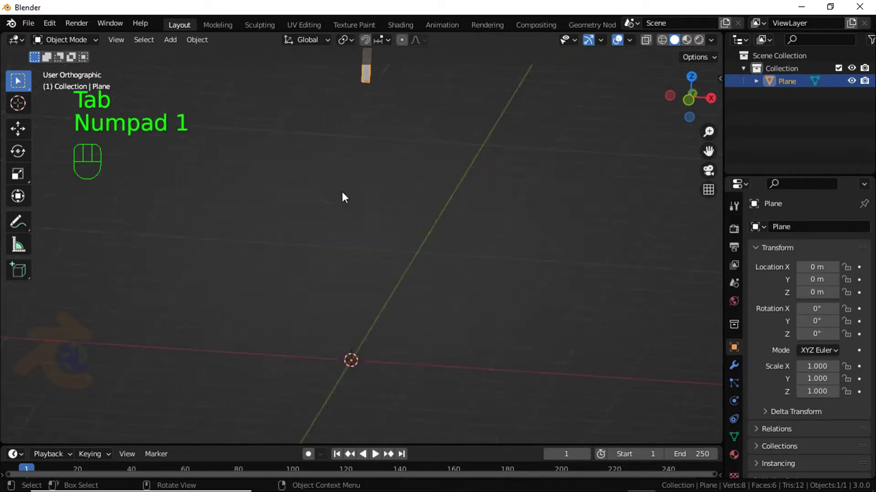
{"action": "left_click", "coordinate": [403, 248]}
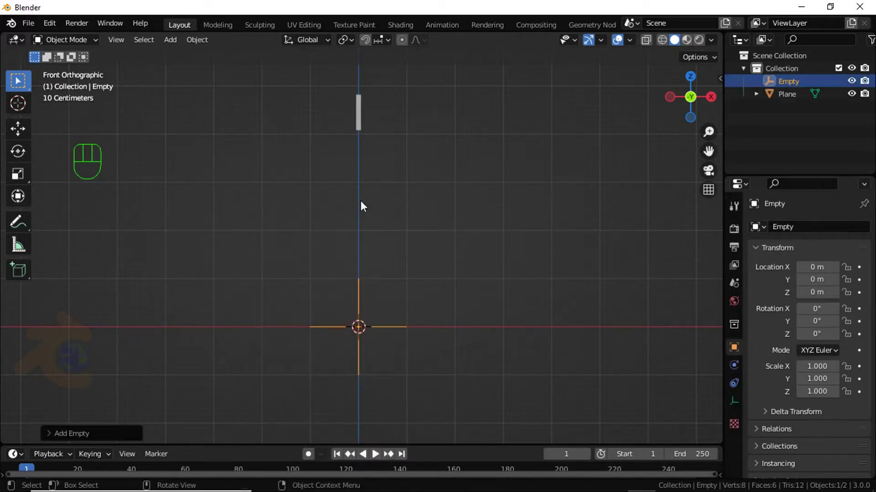
- Give the tick plane an Array modifier of 60 copies with Object Offset set to the Empty
{"action": "left_click", "coordinate": [367, 124]}
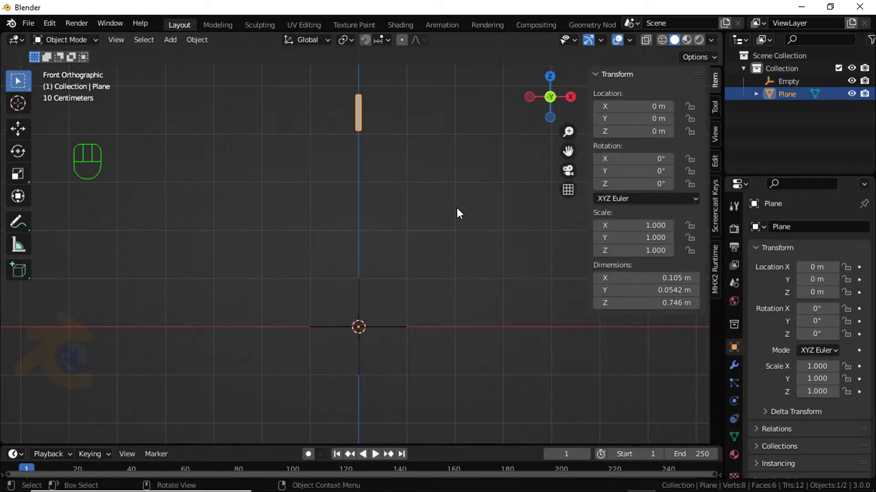
{"action": "left_click", "coordinate": [733, 374]}
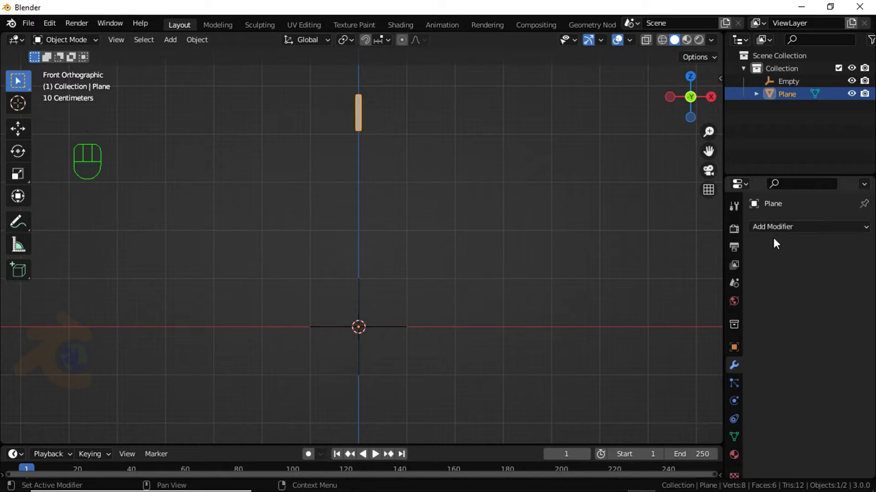
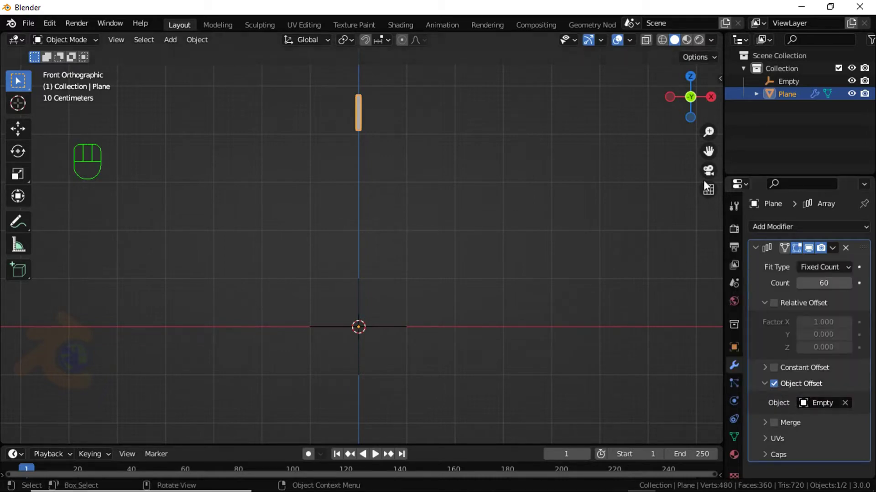
{"action": "left_click", "coordinate": [782, 94]}
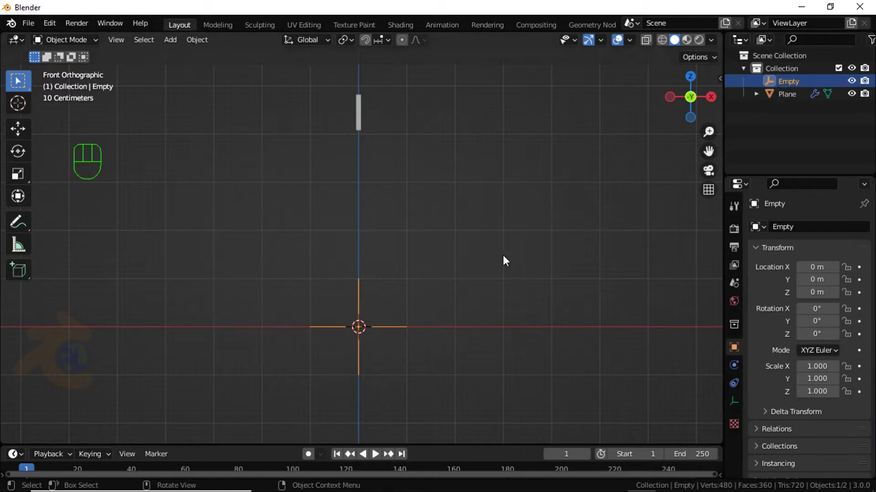
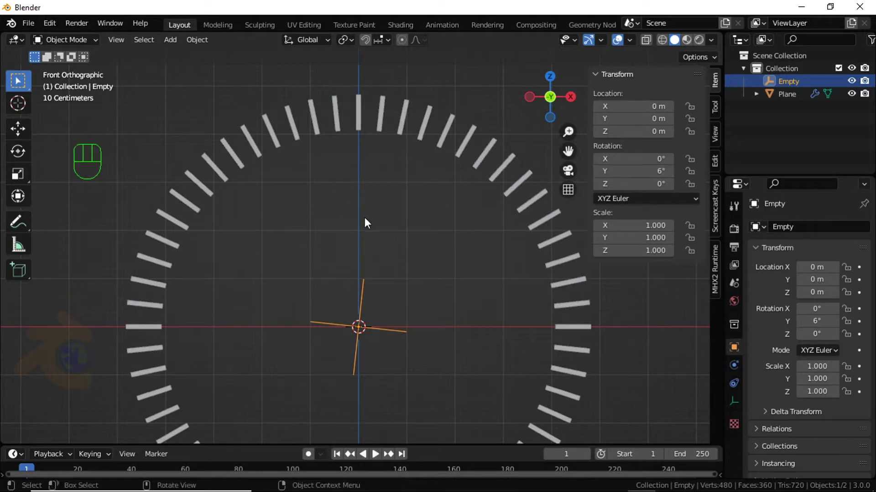
- Rotate the Empty 6° on Y to fan out the ticks, apply the Array modifier and delete the Empty
{"action": "left_click_drag", "start_coordinate": [382, 258], "coordinate": [378, 246]}
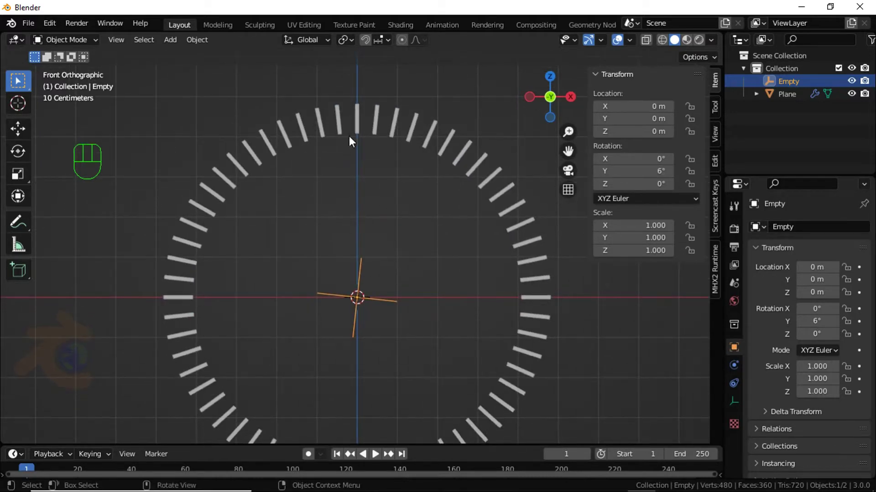
{"action": "left_click", "coordinate": [357, 135]}
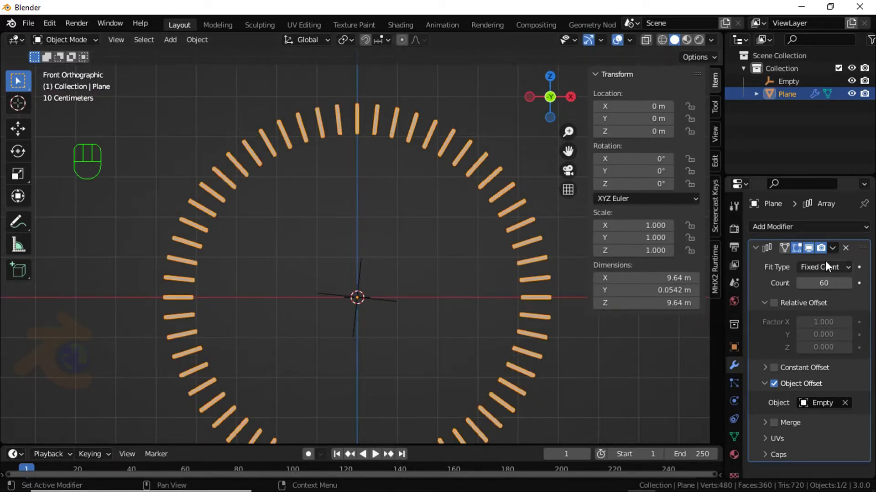
{"action": "left_click_drag", "start_coordinate": [837, 251], "coordinate": [821, 263]}
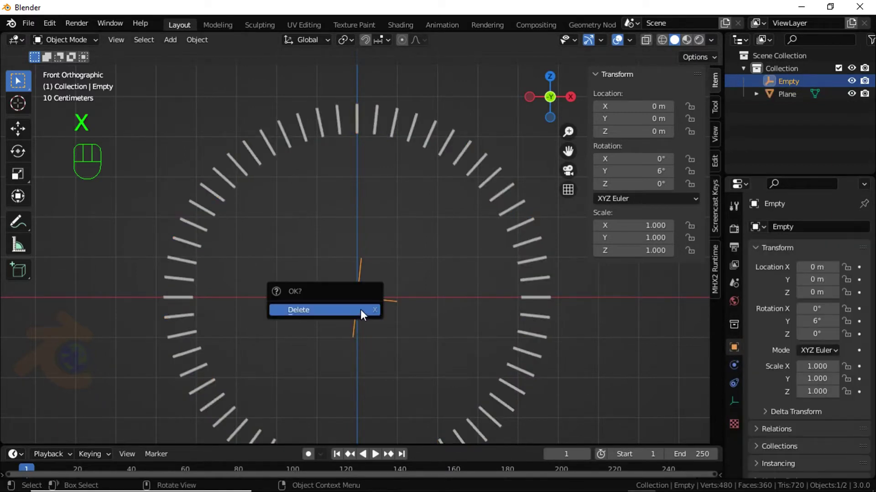
{"action": "left_click", "coordinate": [364, 139]}
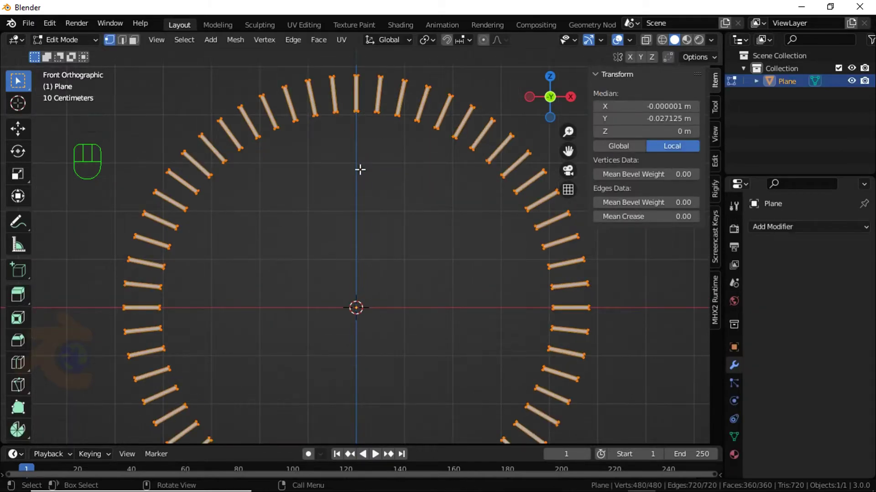
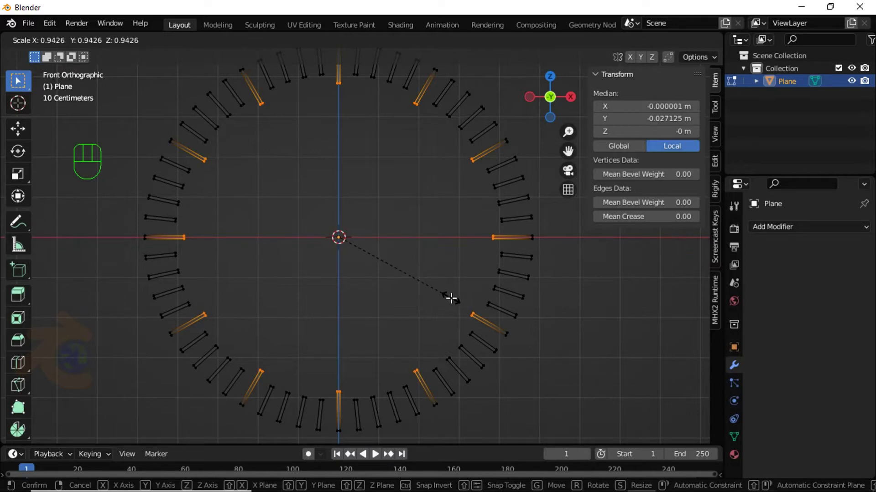
- Scale up every fifth tick as an hour mark and switch the viewport to Material Preview
{"action": "left_click", "coordinate": [139, 41]}
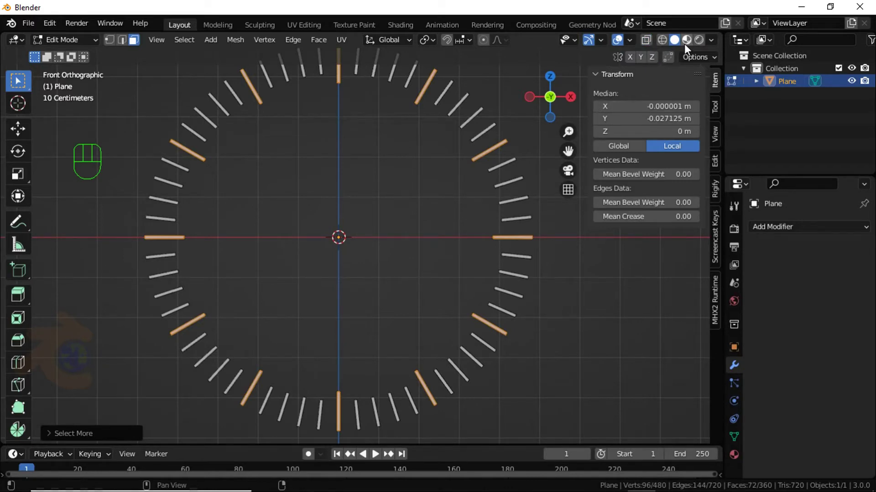
{"action": "left_click", "coordinate": [691, 46]}
{"action": "left_click", "coordinate": [691, 46]}
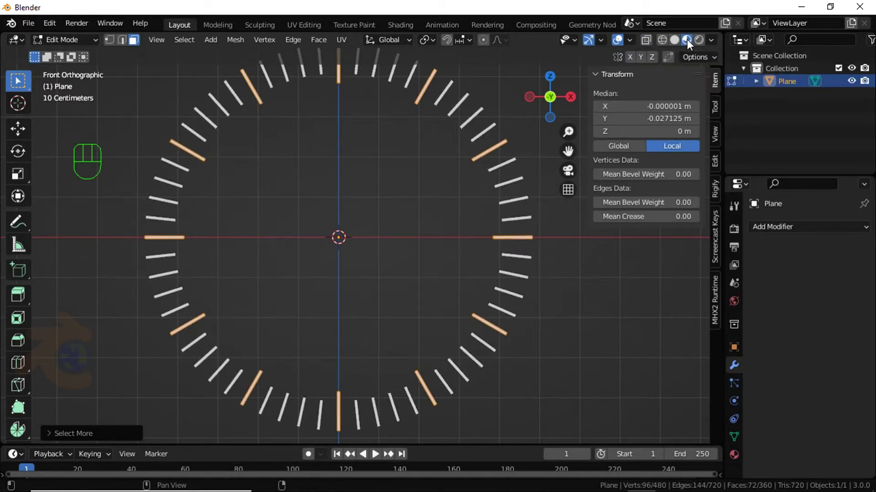
- Create a red Diffuse BSDF material with roughness 1 for the minute ticks
{"action": "left_click", "coordinate": [738, 459]}
{"action": "left_click", "coordinate": [800, 286]}
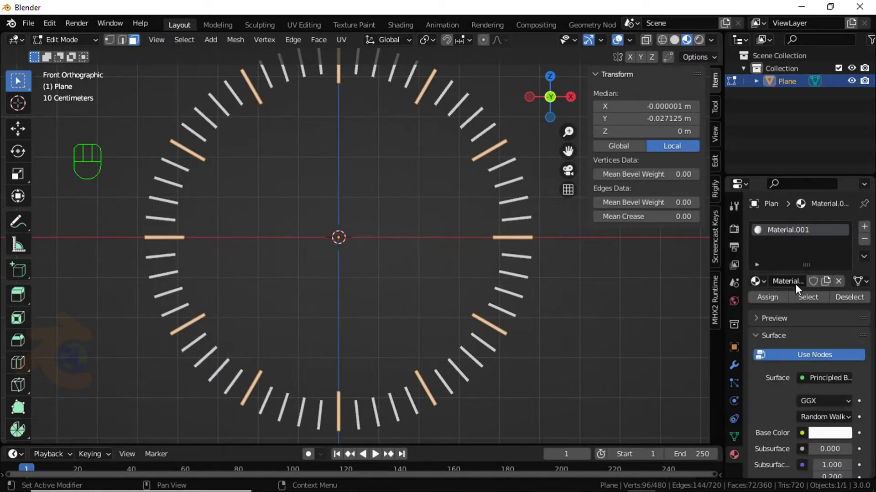
{"action": "left_click_drag", "start_coordinate": [824, 383], "coordinate": [871, 311]}
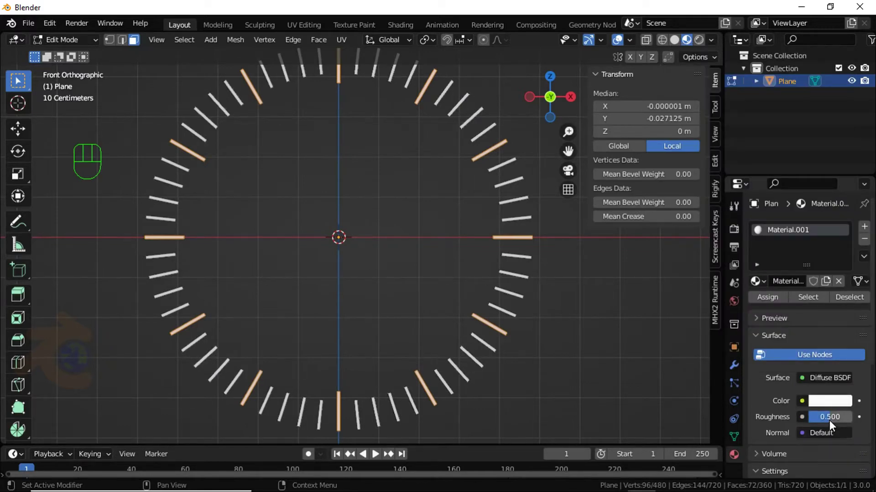
{"action": "left_click_drag", "start_coordinate": [836, 422], "coordinate": [855, 422]}
{"action": "left_click", "coordinate": [840, 407]}
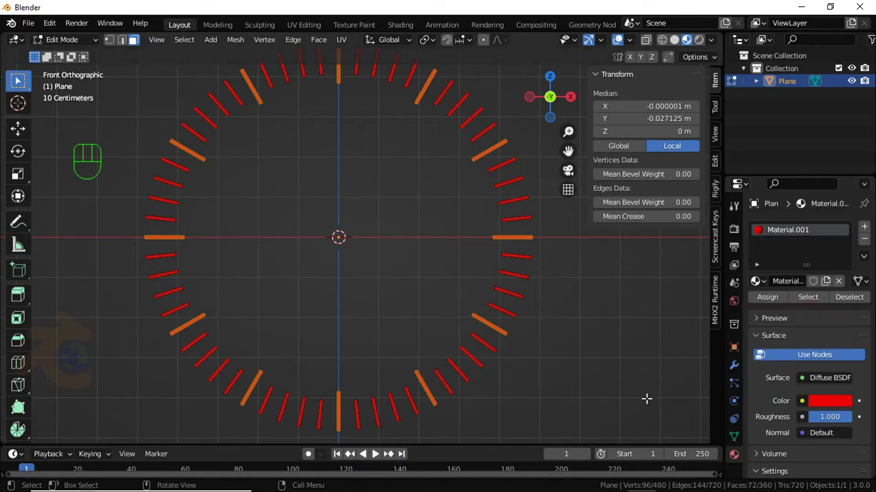
- Add a second slot with a black Diffuse BSDF material and assign it to the hour ticks
{"action": "left_click", "coordinate": [868, 232]}
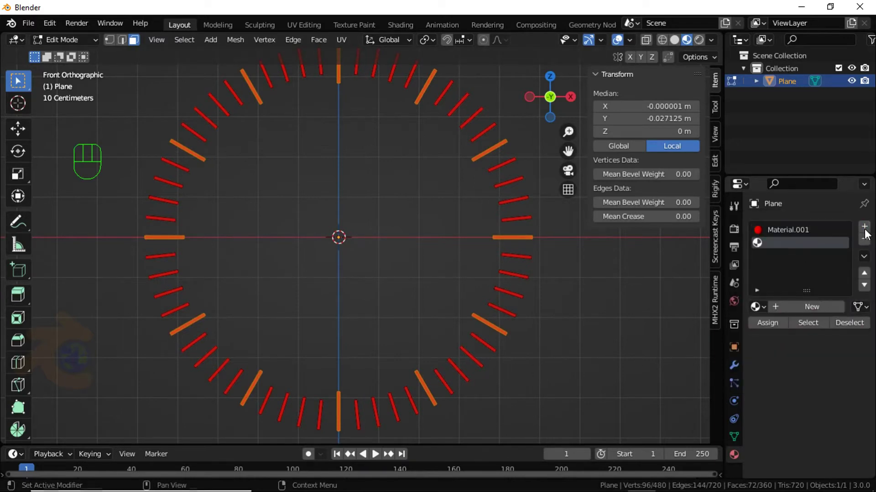
{"action": "left_click", "coordinate": [818, 307]}
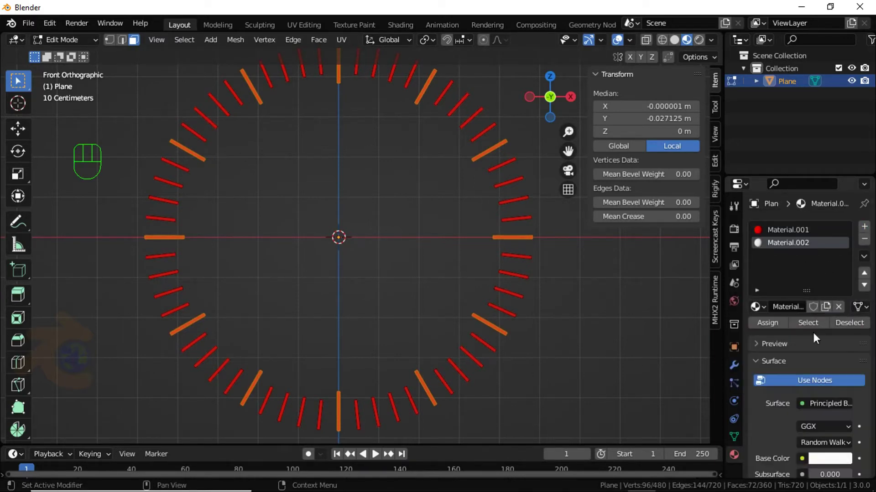
{"action": "left_click_drag", "start_coordinate": [829, 407], "coordinate": [703, 142]}
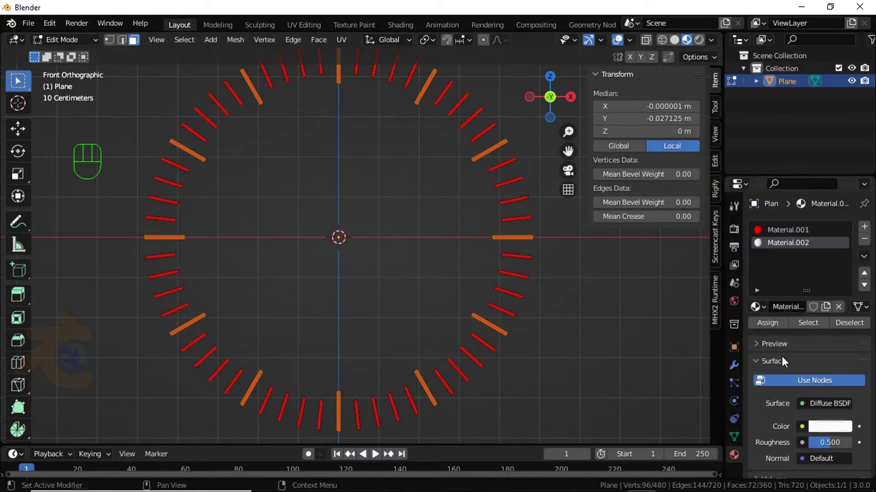
{"action": "left_click", "coordinate": [836, 435]}
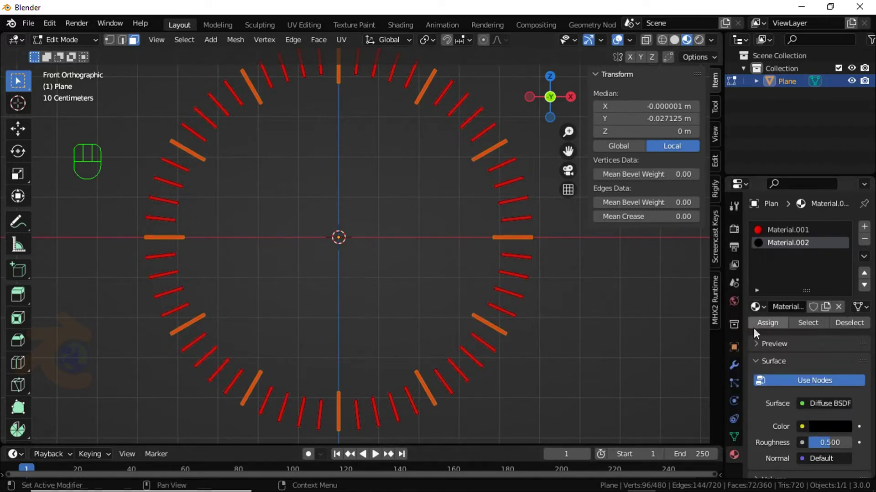
{"action": "left_click", "coordinate": [763, 333]}
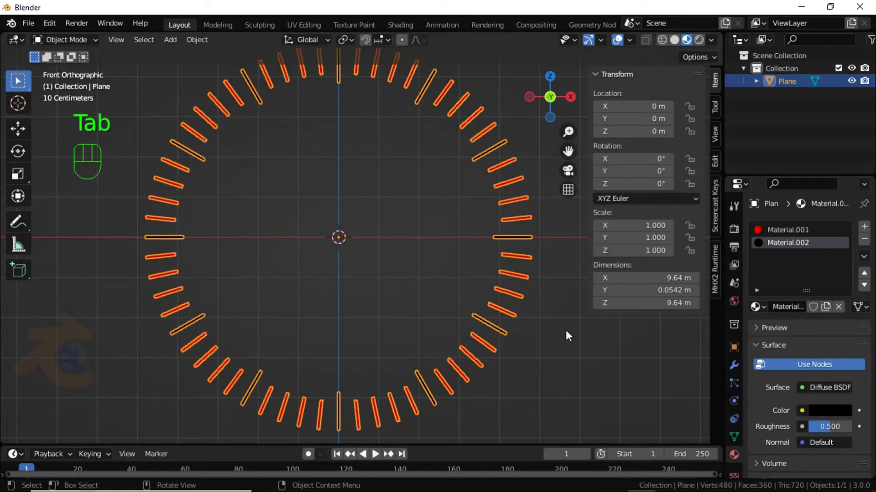
- Add a circle scaled around the tick ring with a Subdivision Surface modifier at viewport level 2
{"action": "left_click", "coordinate": [607, 338]}
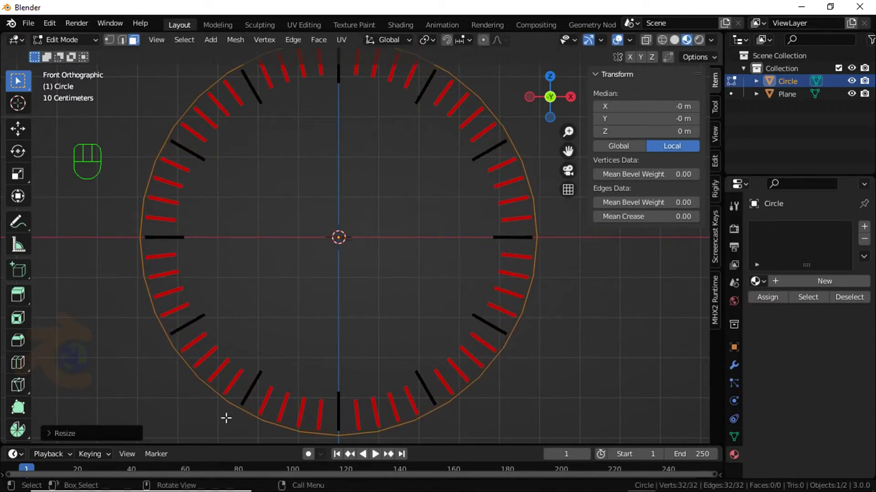
{"action": "left_click", "coordinate": [744, 373]}
{"action": "left_click_drag", "start_coordinate": [787, 227], "coordinate": [641, 450]}
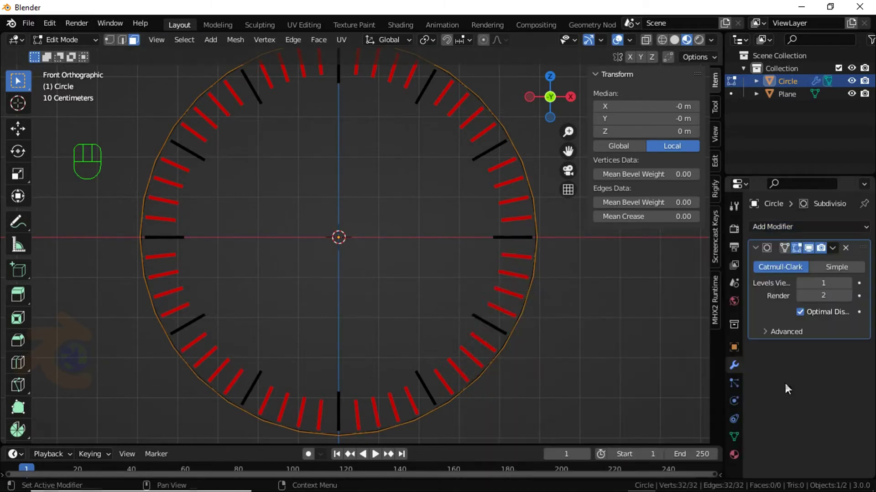
{"action": "left_click", "coordinate": [850, 290]}
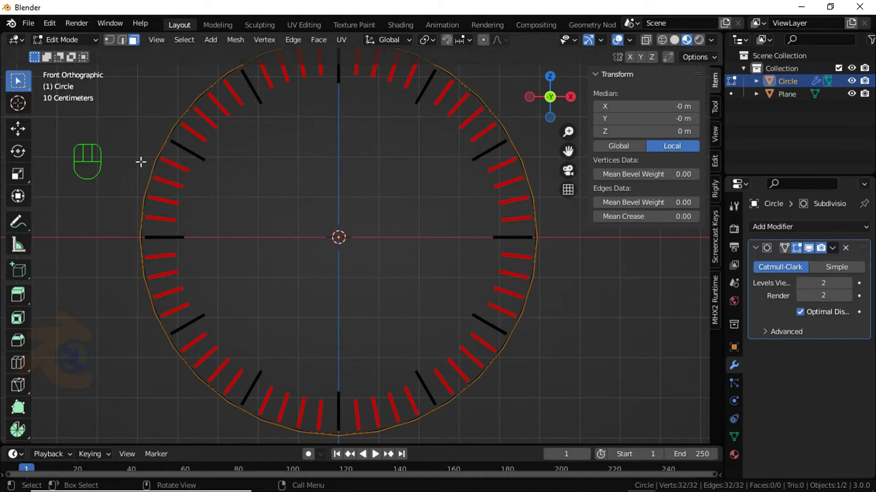
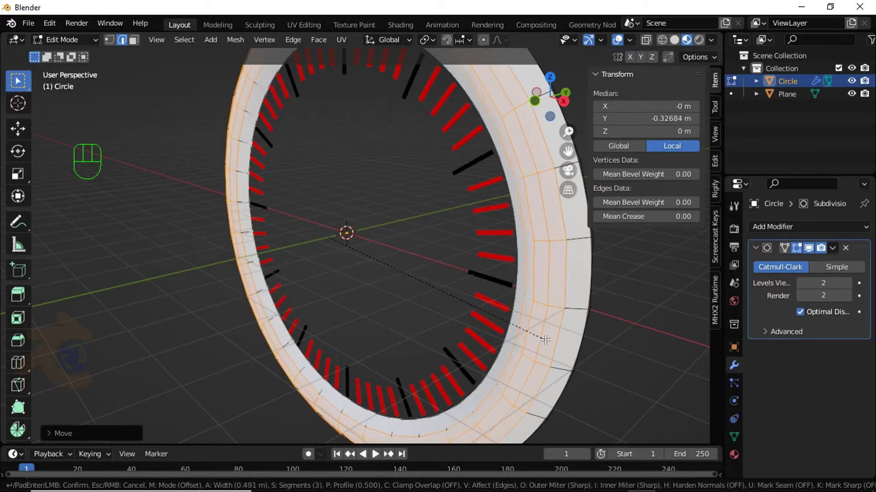
- Inset the rim's ring faces to give it thickness and return to Object Mode
{"action": "left_click_drag", "start_coordinate": [513, 336], "coordinate": [633, 325]}
{"action": "left_click", "coordinate": [201, 174]}
{"action": "right_click", "coordinate": [198, 175]}
{"action": "left_click_drag", "start_coordinate": [198, 184], "coordinate": [69, 173]}
{"action": "left_click", "coordinate": [731, 456]}
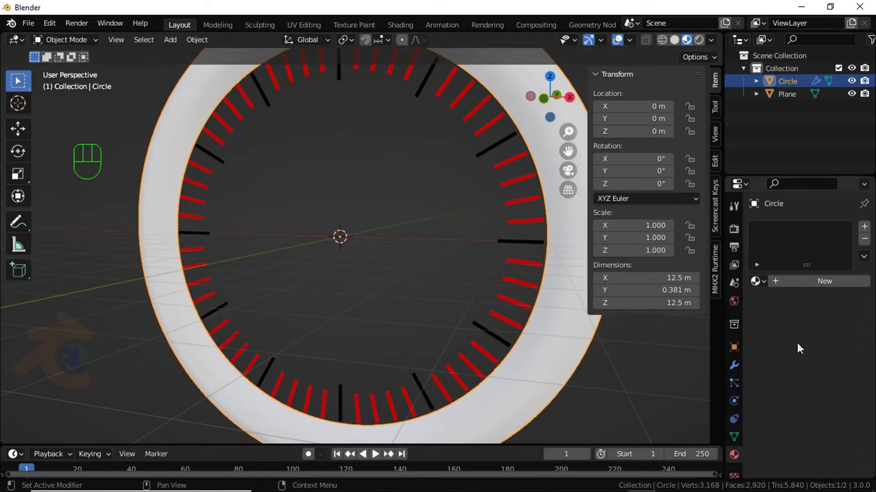
- Review the rim's material and mesh data settings, switch to solid shading and view the dial from the front
{"action": "left_click", "coordinate": [733, 438]}
{"action": "left_click", "coordinate": [784, 428]}
{"action": "left_click", "coordinate": [799, 449]}
{"action": "left_click", "coordinate": [807, 449]}
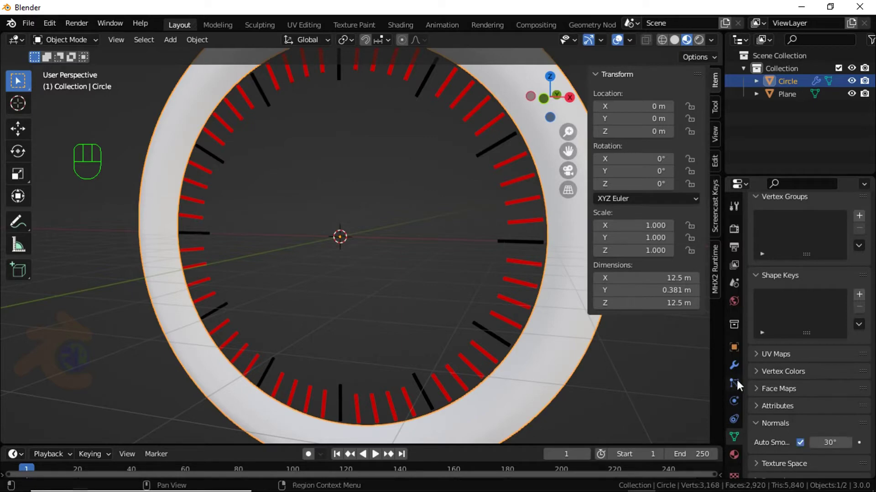
{"action": "left_click", "coordinate": [682, 46]}
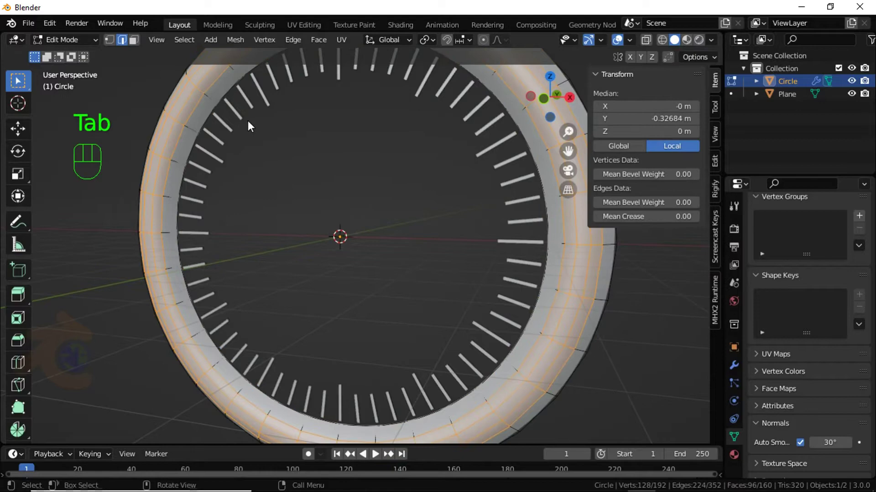
{"action": "left_click", "coordinate": [738, 368]}
{"action": "left_click", "coordinate": [813, 250]}
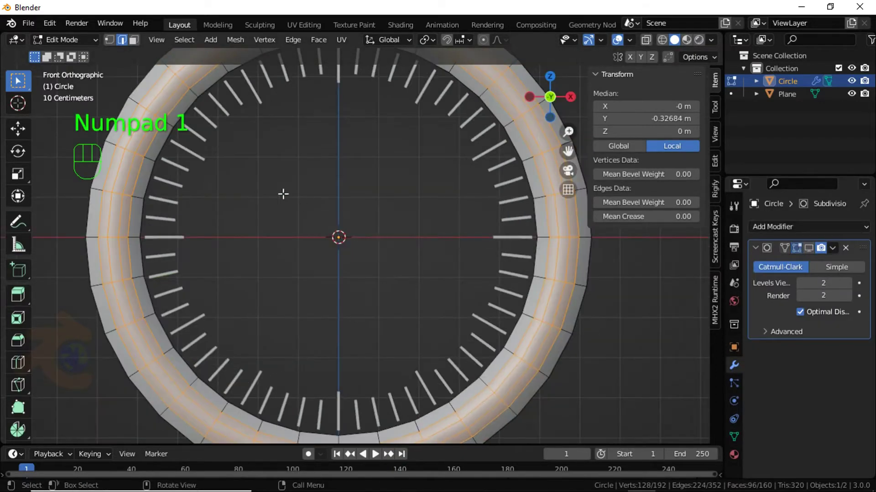
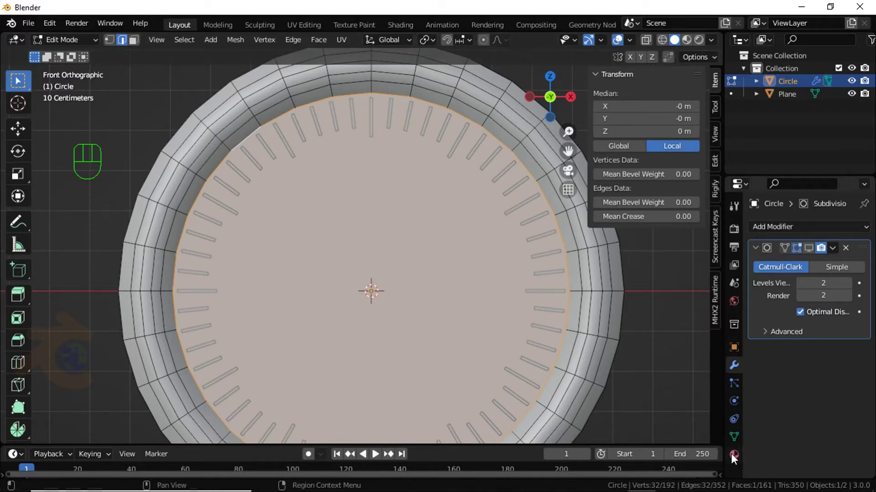
- Add material slots to the circle and create a new material for the filled dial face
{"action": "left_click", "coordinate": [737, 456]}
{"action": "left_click", "coordinate": [868, 231]}
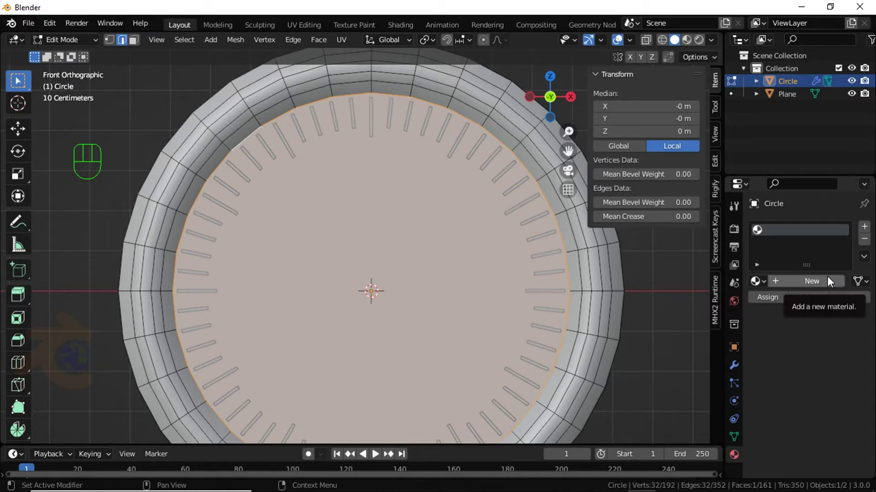
{"action": "left_click", "coordinate": [832, 283]}
{"action": "left_click", "coordinate": [870, 228]}
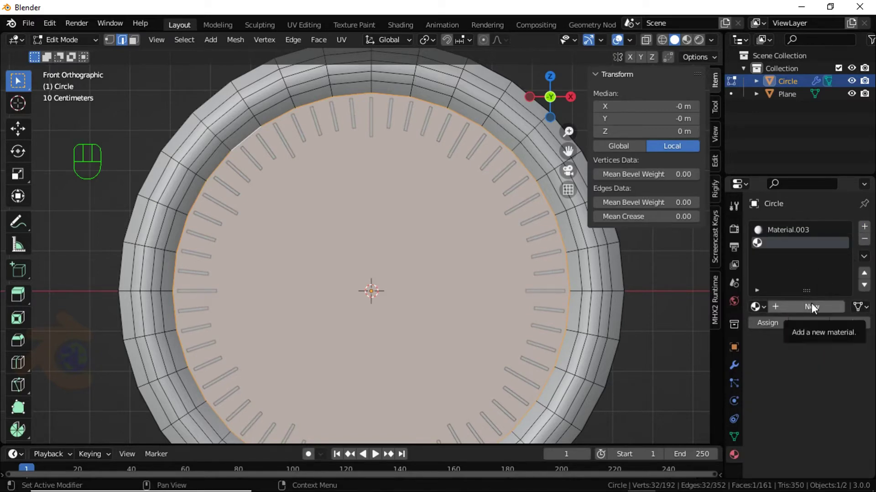
{"action": "left_click", "coordinate": [816, 310]}
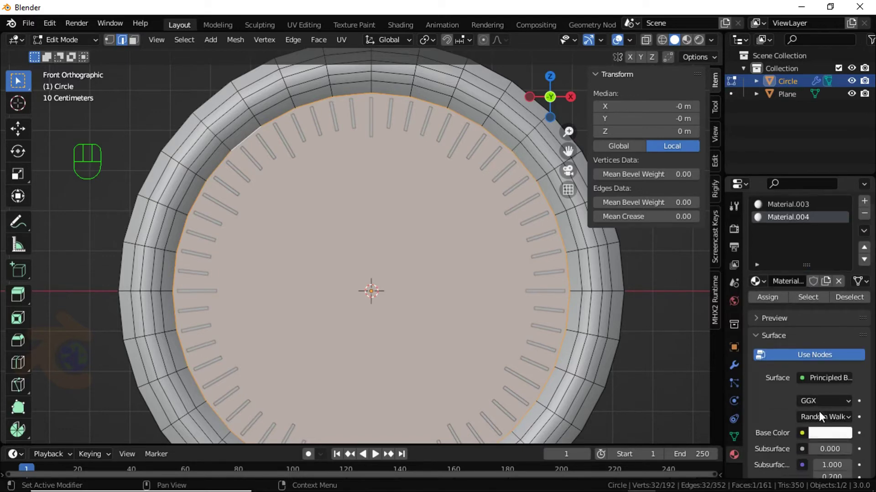
- Make the dial material a white Diffuse BSDF at roughness 1 and assign it to the dial face
{"action": "left_click_drag", "start_coordinate": [832, 379], "coordinate": [710, 114]}
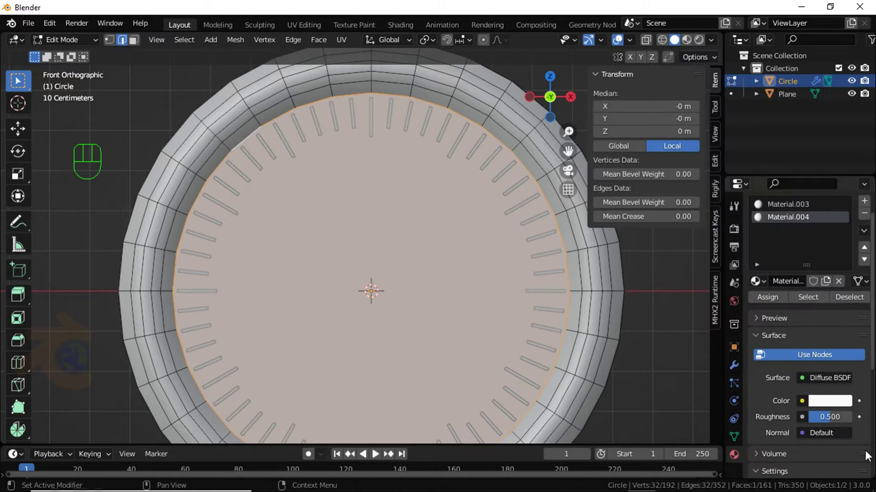
{"action": "left_click_drag", "start_coordinate": [834, 420], "coordinate": [856, 423]}
{"action": "left_click", "coordinate": [771, 298]}
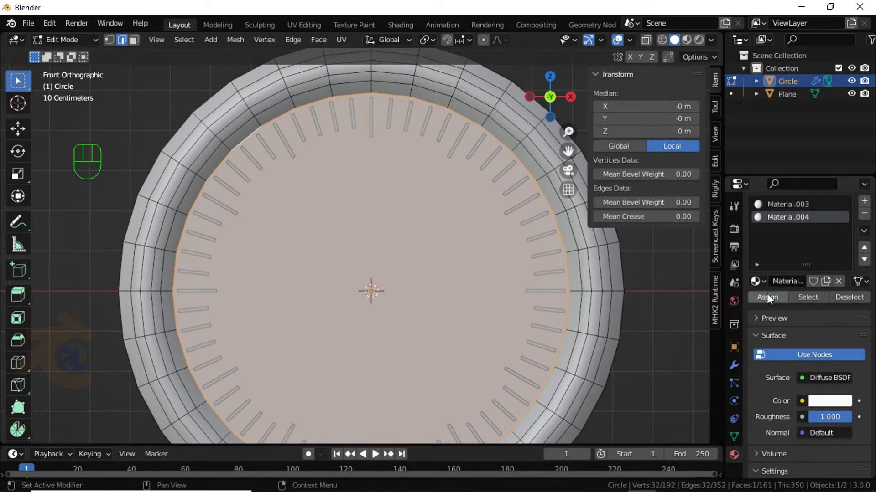
{"action": "left_click", "coordinate": [688, 47]}
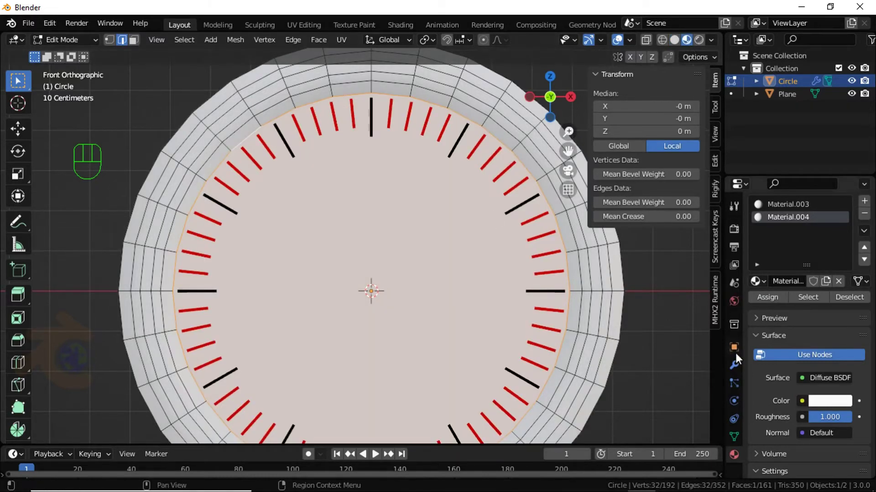
- Show the subdivision in Edit Mode and add loop cuts to sharpen the dial's rim, then return to Object Mode
{"action": "left_click", "coordinate": [739, 372]}
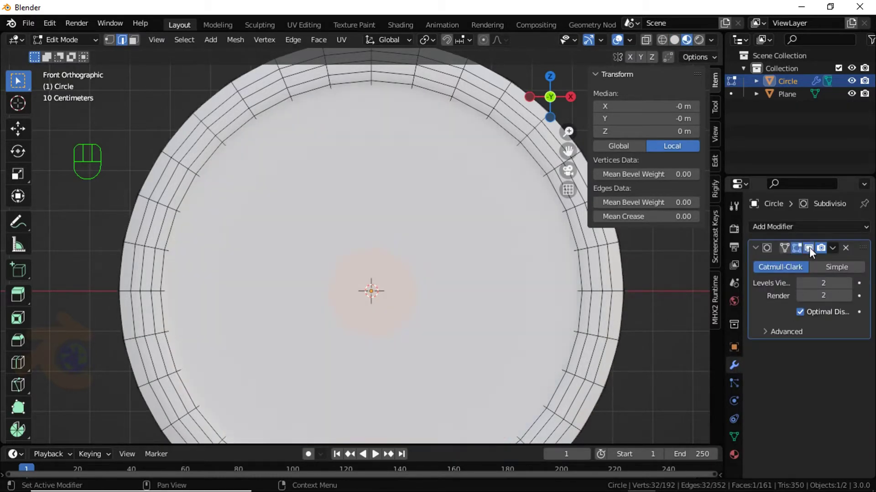
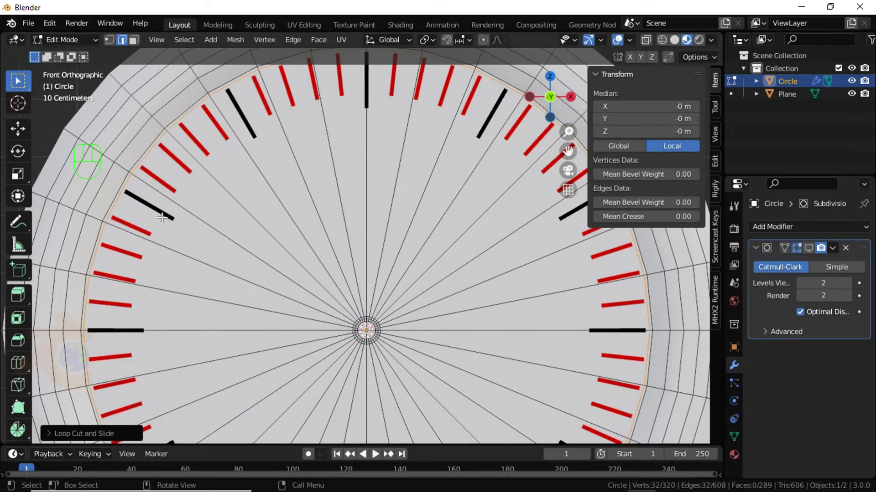
{"action": "left_click", "coordinate": [814, 252]}
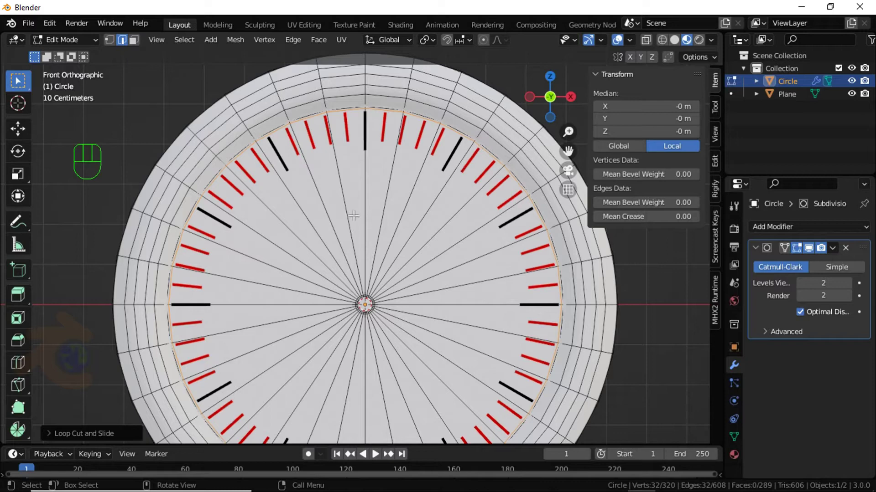
{"action": "left_click_drag", "start_coordinate": [350, 190], "coordinate": [349, 202]}
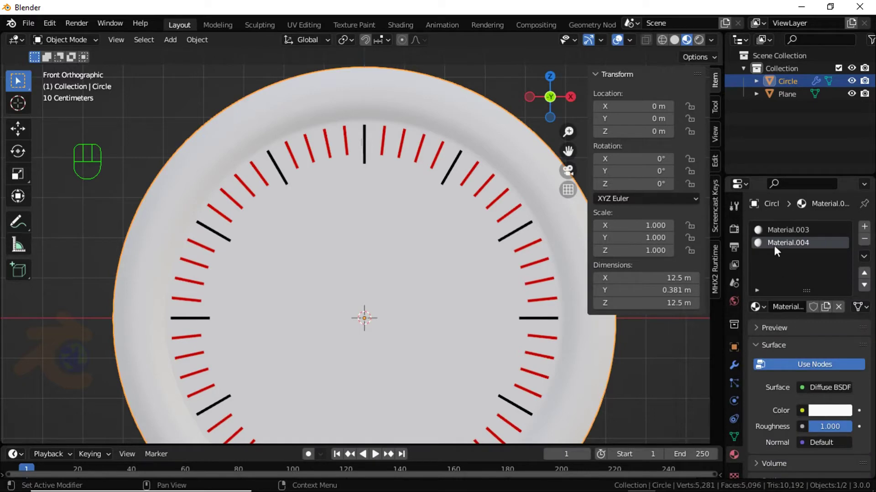
- Give the outer ring a new Glossy BSDF material in an orange-red colour
{"action": "left_click", "coordinate": [781, 238]}
{"action": "left_click", "coordinate": [829, 424]}
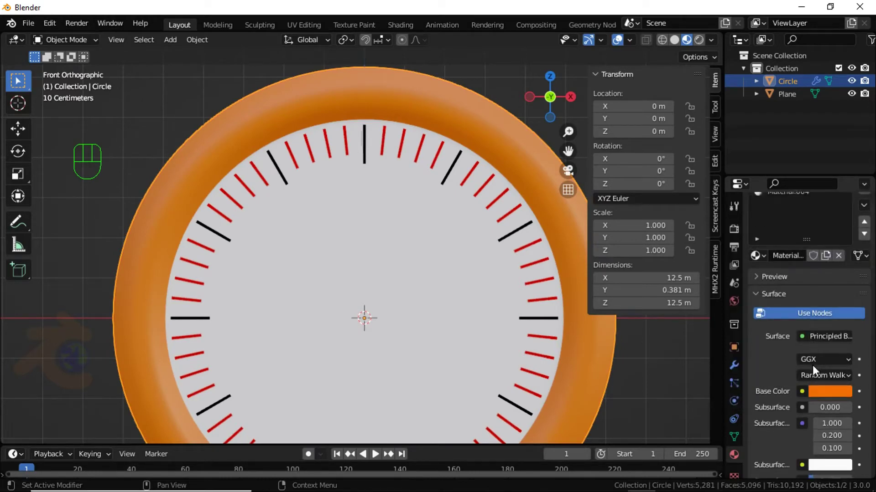
{"action": "left_click_drag", "start_coordinate": [825, 317], "coordinate": [720, 92]}
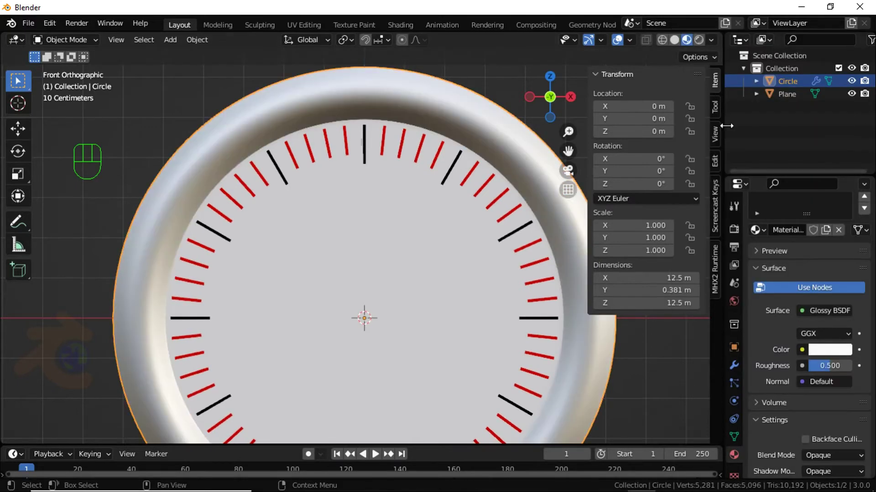
{"action": "left_click", "coordinate": [824, 353]}
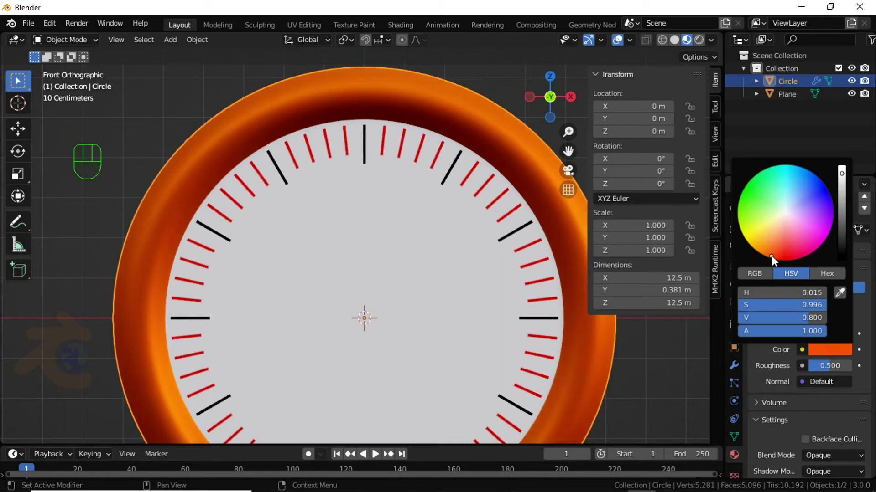
{"action": "left_click_drag", "start_coordinate": [416, 298], "coordinate": [393, 258]}
{"action": "left_click", "coordinate": [383, 283]}
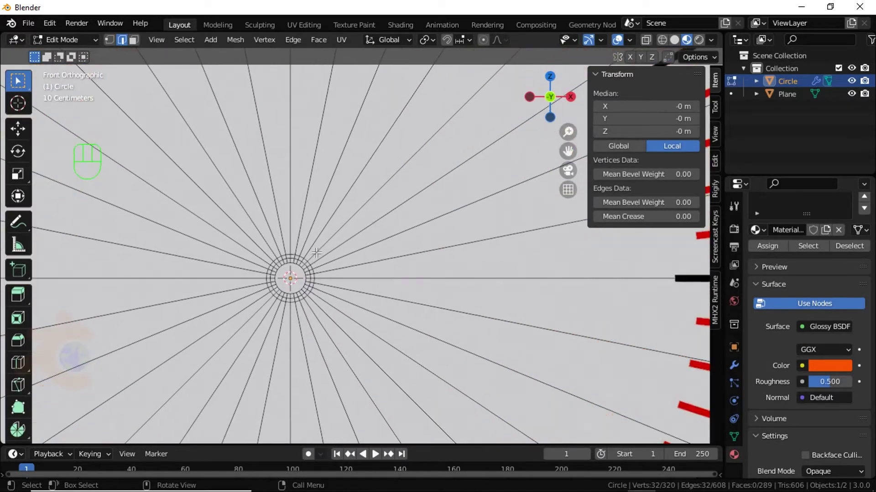
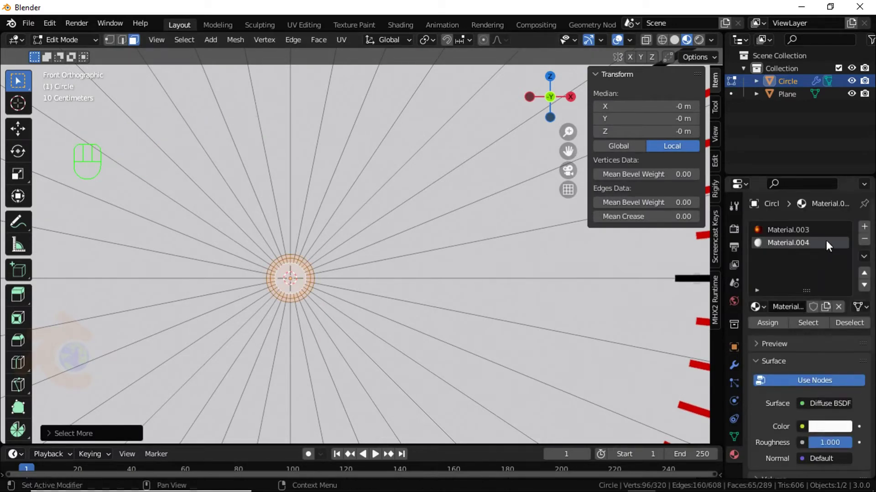
- Select the centre rings, add Material.005 as a black Diffuse BSDF and assign it to the centre disc
{"action": "left_click", "coordinate": [868, 230]}
{"action": "left_click", "coordinate": [798, 313]}
{"action": "left_click_drag", "start_coordinate": [825, 374], "coordinate": [697, 115]}
{"action": "left_click", "coordinate": [832, 409]}
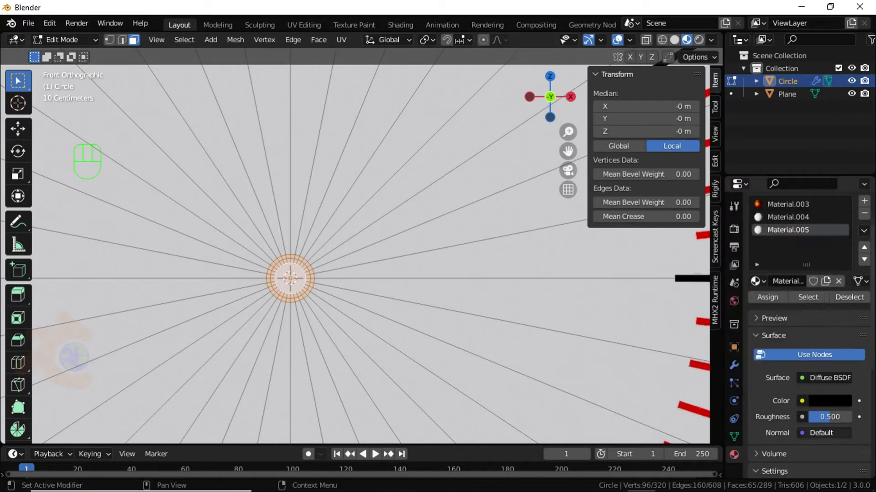
{"action": "left_click", "coordinate": [774, 295]}
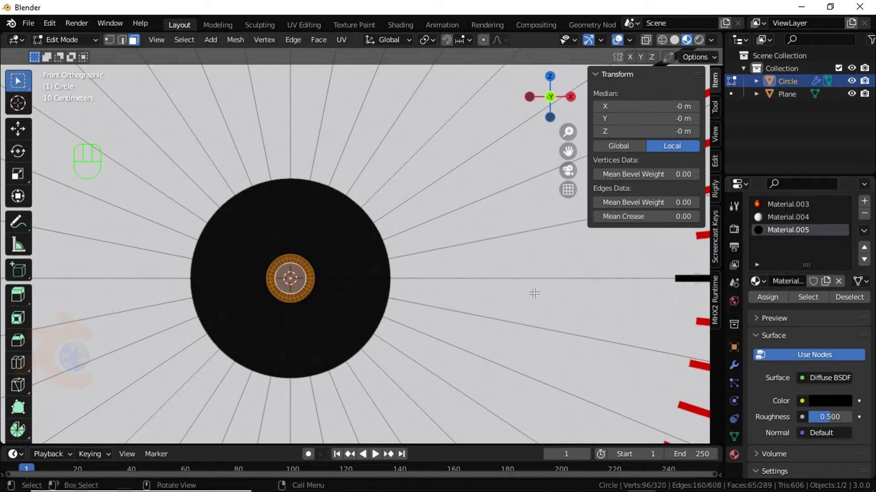
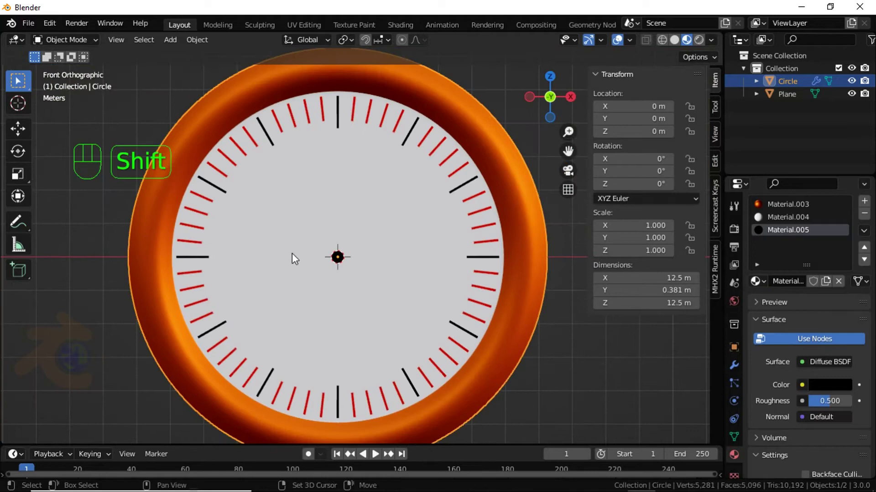
- Add a Text object to the scene, rotated 90° on X to stand upright
{"action": "middle_click", "coordinate": [296, 260]}
{"action": "middle_click", "coordinate": [304, 228]}
{"action": "left_click", "coordinate": [621, 383]}
{"action": "middle_click", "coordinate": [323, 230]}
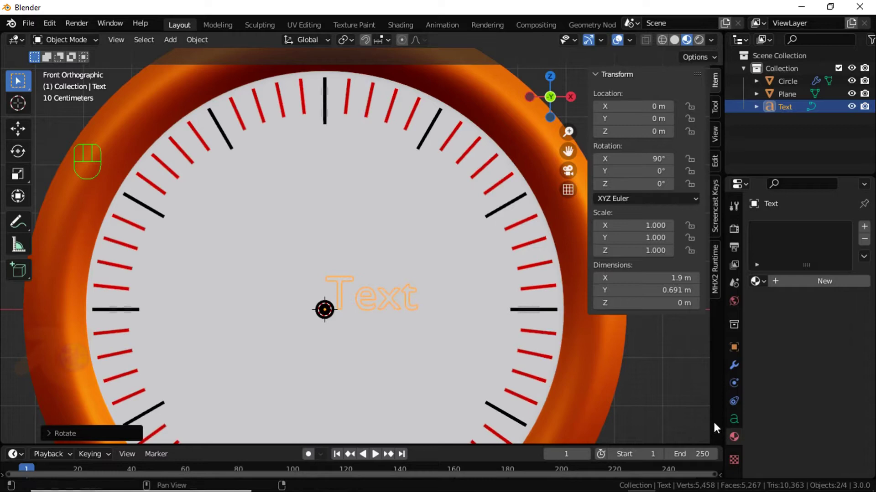
- Move the text up along Z to about 3.229 m, near the 12 o'clock tick
{"action": "left_click", "coordinate": [733, 421]}
{"action": "left_click_drag", "start_coordinate": [817, 410], "coordinate": [796, 376]}
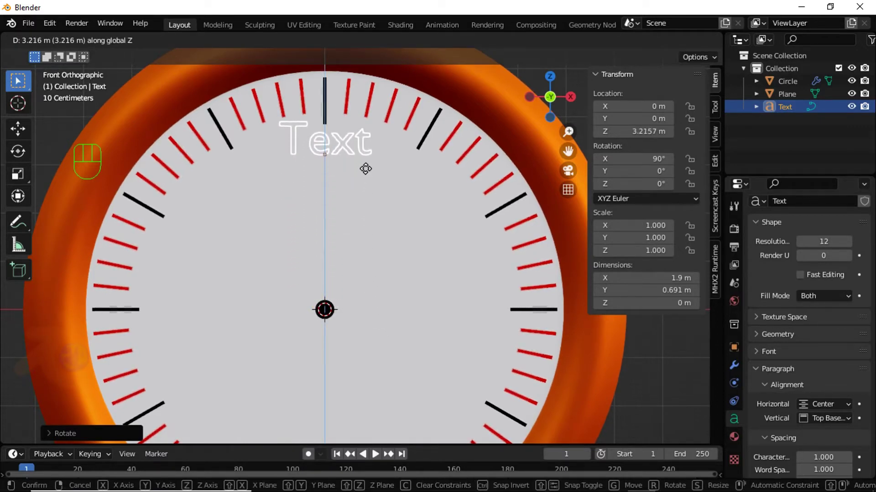
{"action": "left_click_drag", "start_coordinate": [364, 177], "coordinate": [366, 218]}
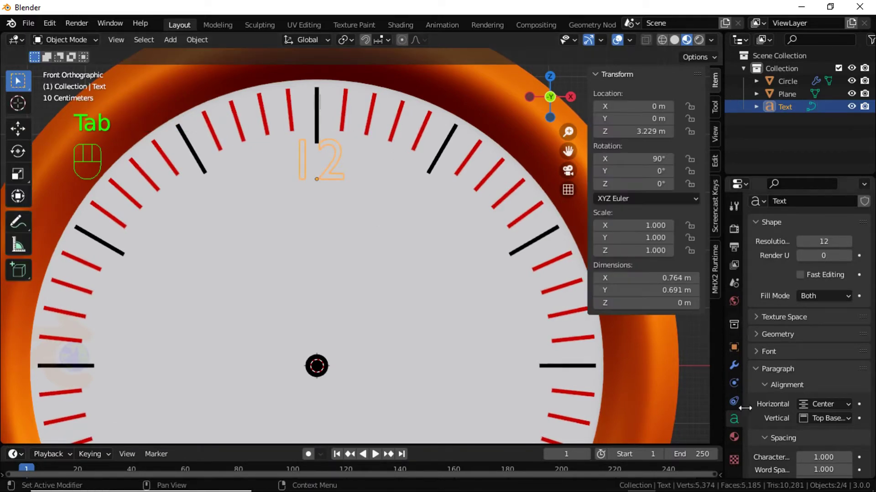
- Set the text's font size to 0.714 and extrude it to 0.055 m thickness
{"action": "left_click", "coordinate": [779, 279]}
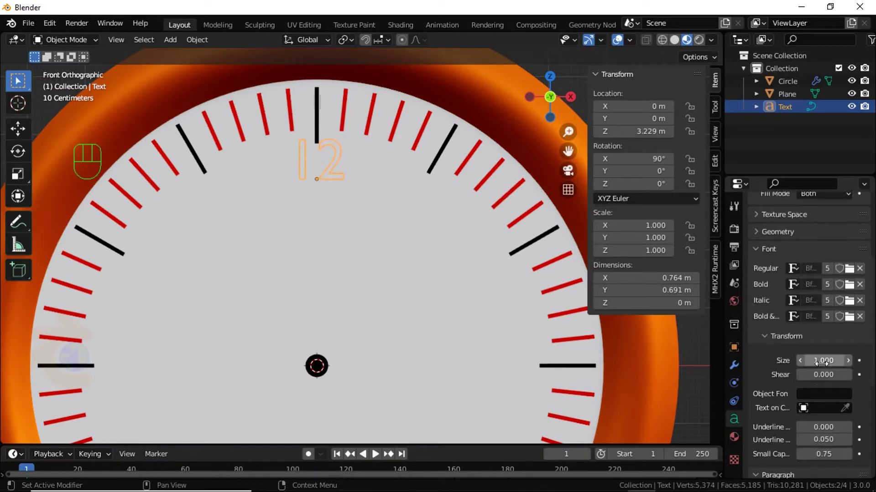
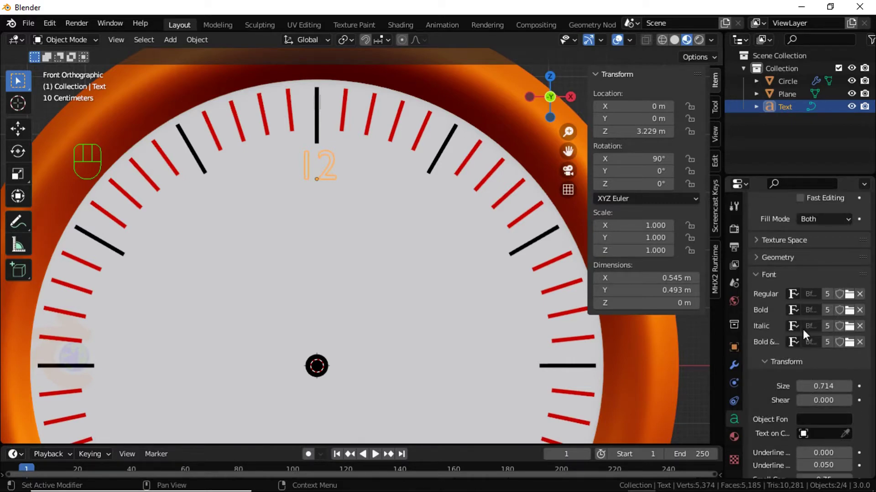
{"action": "left_click", "coordinate": [784, 261]}
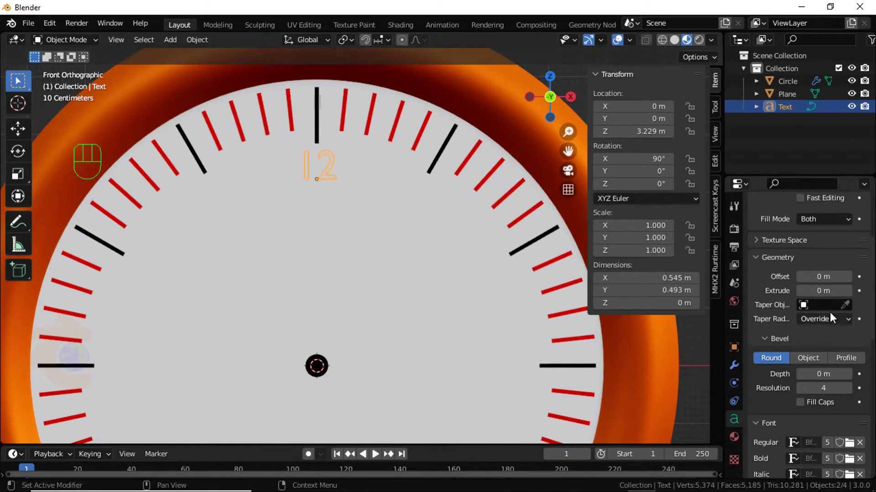
{"action": "left_click_drag", "start_coordinate": [475, 317], "coordinate": [471, 342]}
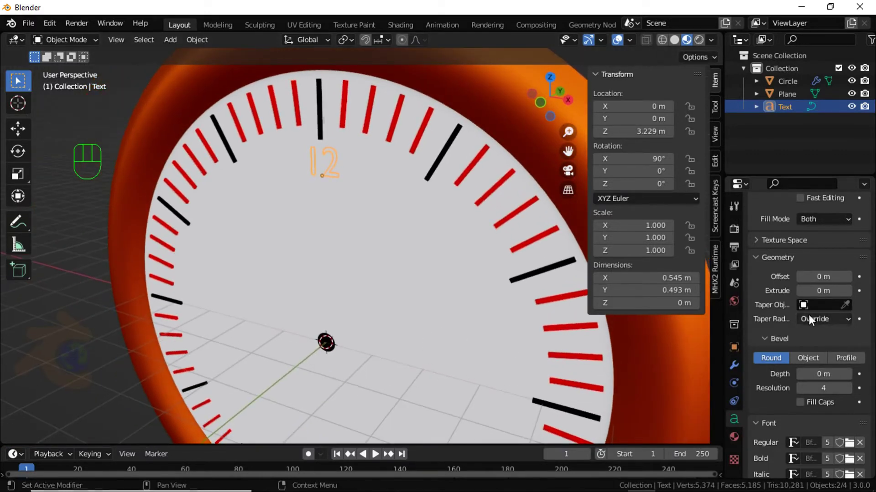
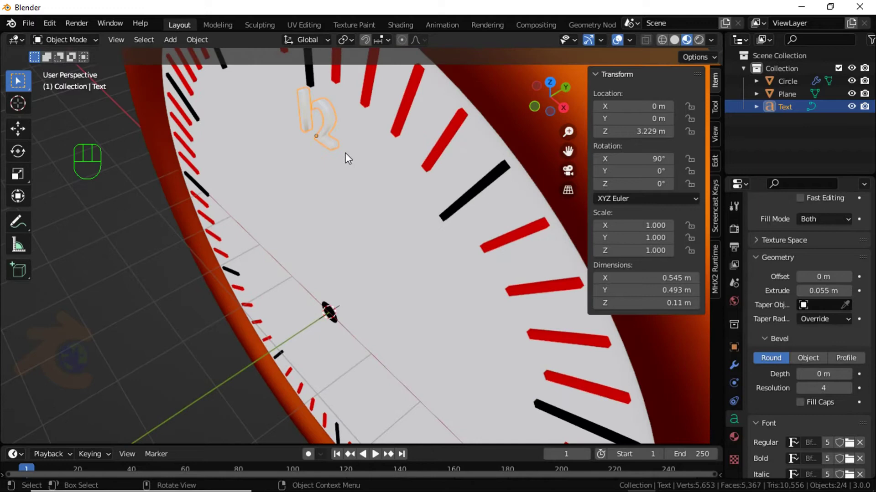
- Create Material.006 for the text with a Diffuse BSDF surface
{"action": "left_click", "coordinate": [732, 444]}
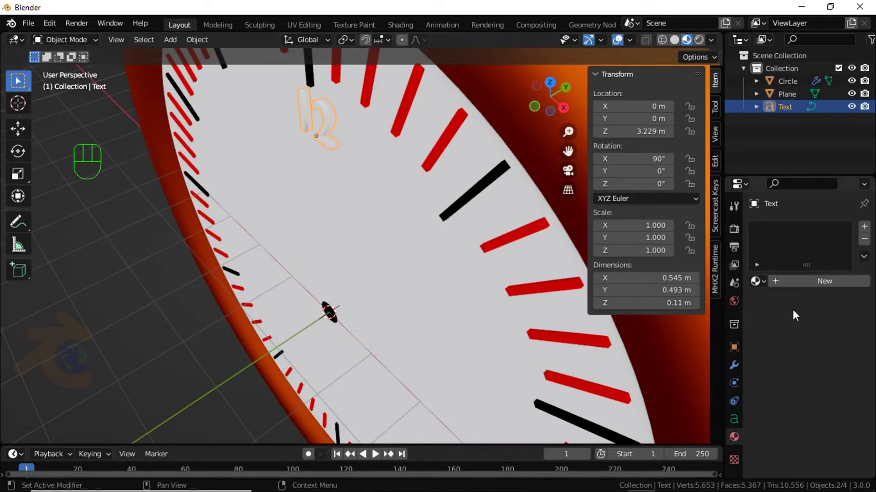
{"action": "left_click", "coordinate": [800, 294]}
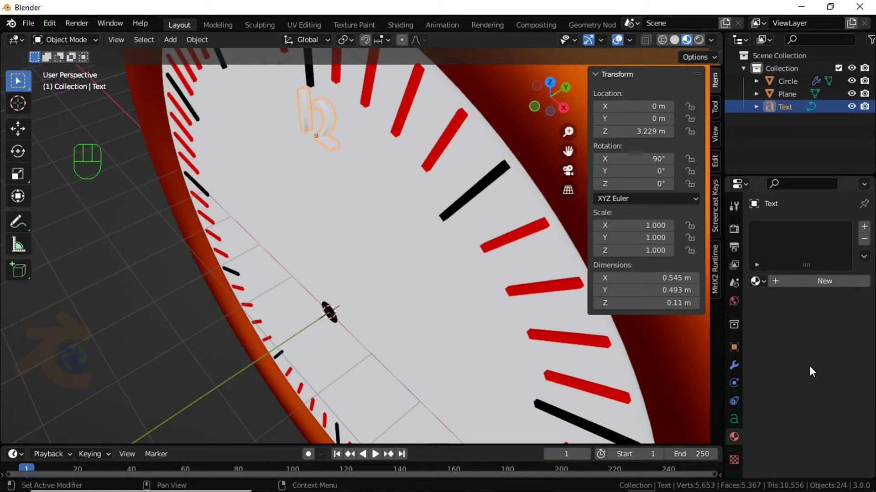
{"action": "left_click", "coordinate": [815, 292]}
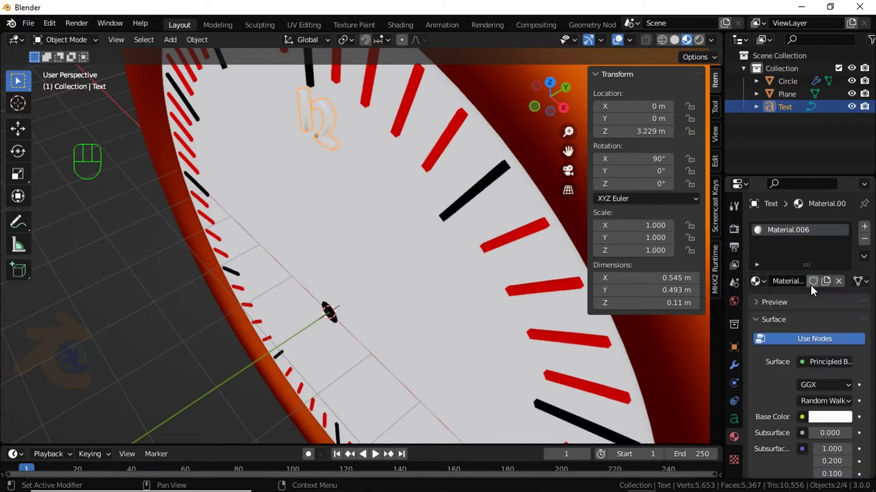
{"action": "left_click_drag", "start_coordinate": [827, 367], "coordinate": [694, 100]}
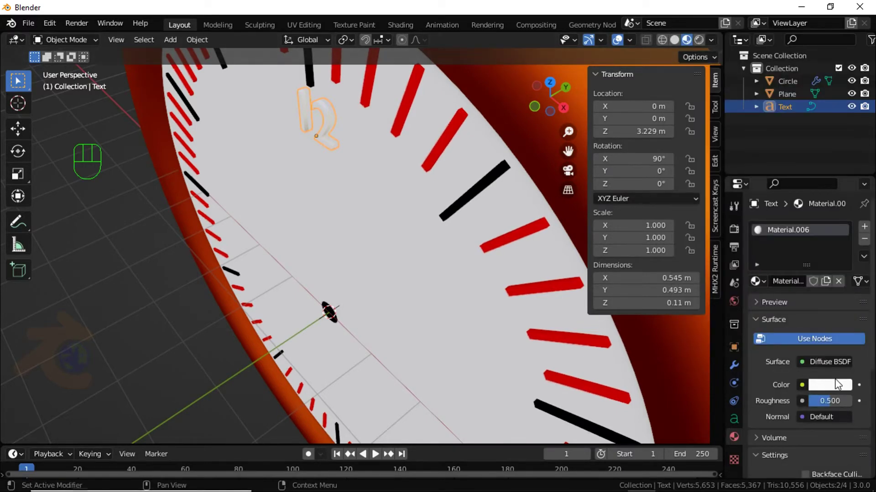
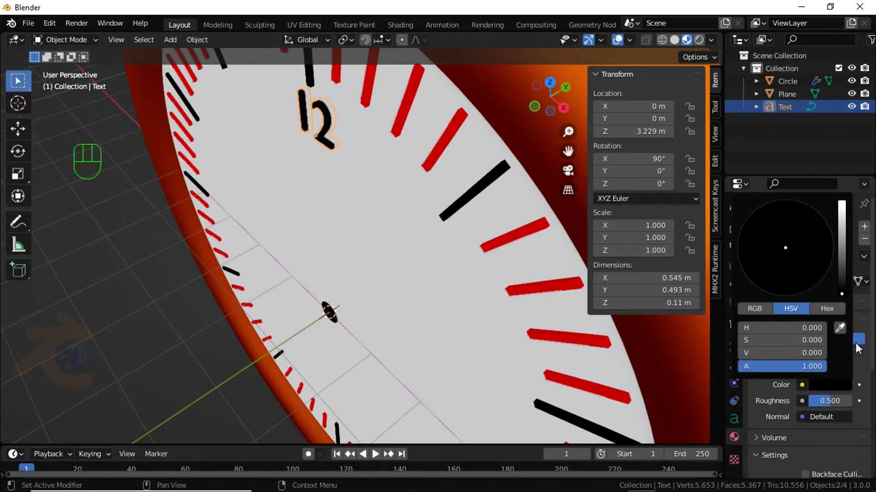
- Set the text material's colour to black and roughness to 1.0 for a matte finish
{"action": "left_click_drag", "start_coordinate": [394, 150], "coordinate": [319, 232]}
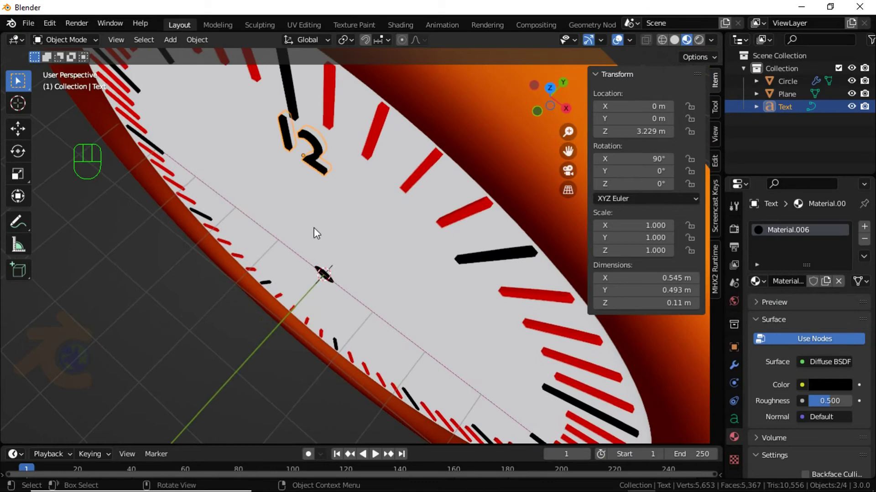
{"action": "left_click", "coordinate": [193, 298]}
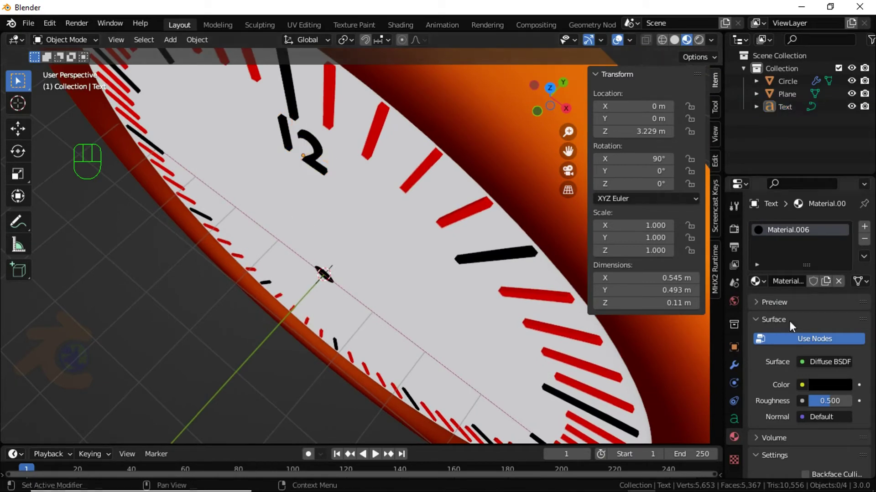
{"action": "left_click_drag", "start_coordinate": [830, 407], "coordinate": [852, 399]}
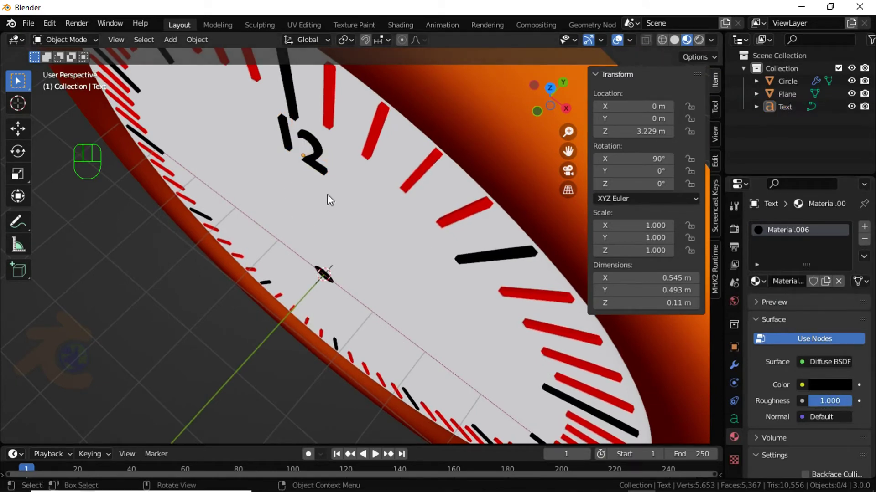
{"action": "left_click", "coordinate": [314, 172]}
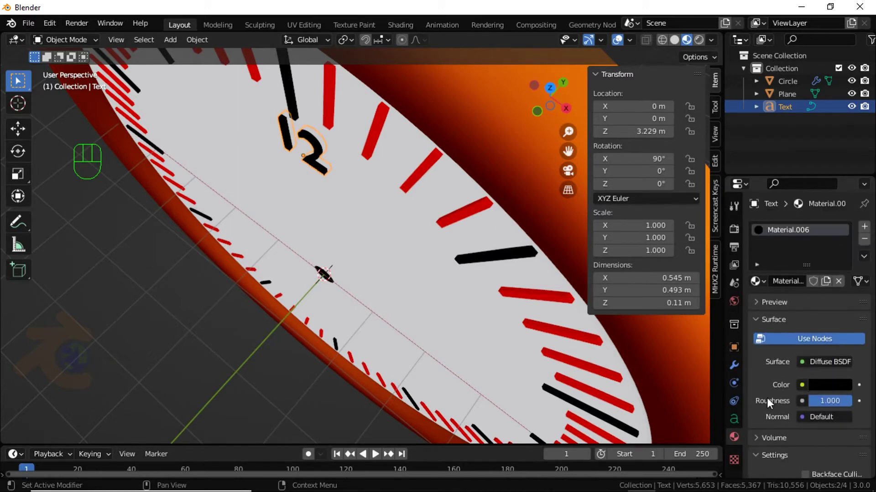
- Reduce Extrude to 0.037 m, pivot on the 3D cursor in front view, and duplicate the numeral in 30° steps around the dial
{"action": "left_click", "coordinate": [740, 427]}
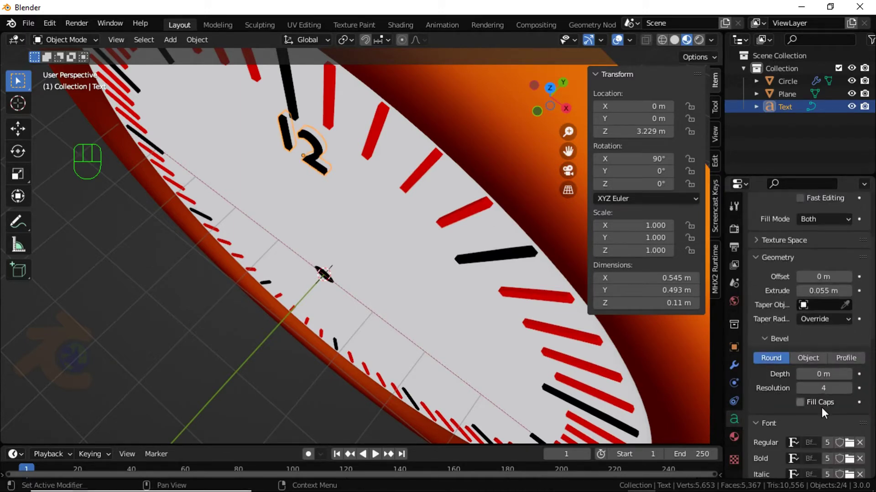
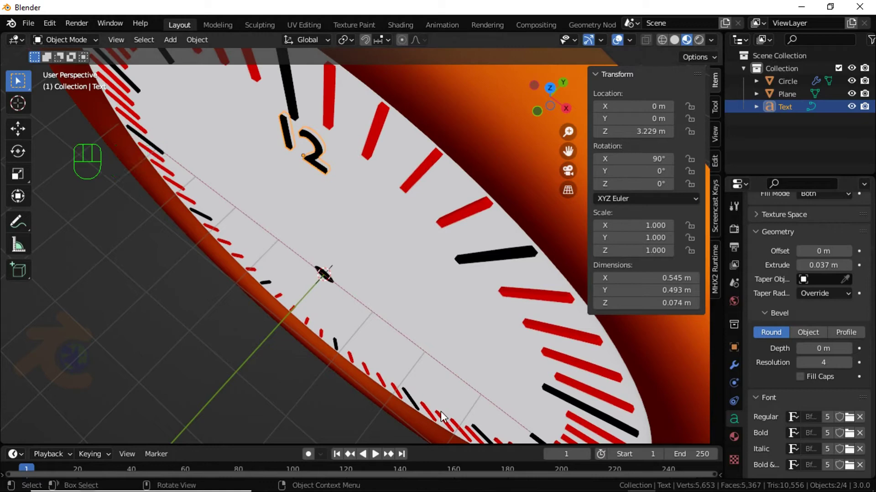
{"action": "left_click", "coordinate": [261, 391]}
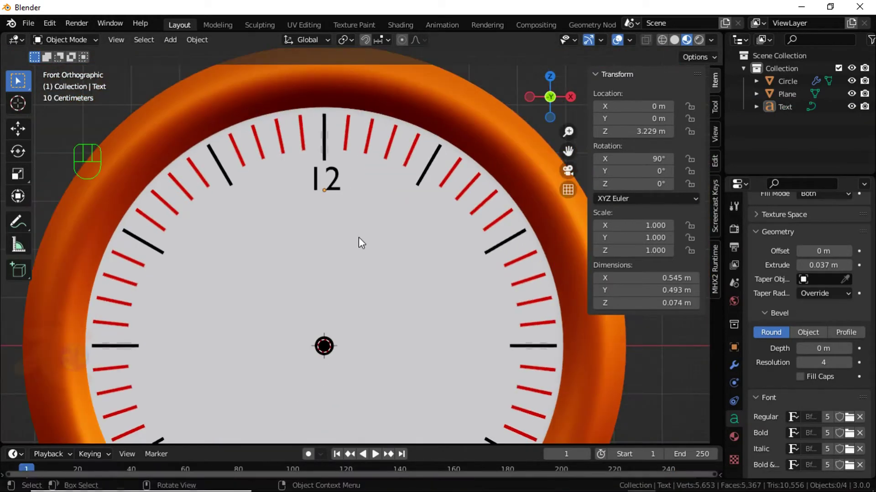
{"action": "middle_click", "coordinate": [349, 245]}
{"action": "left_click", "coordinate": [333, 155]}
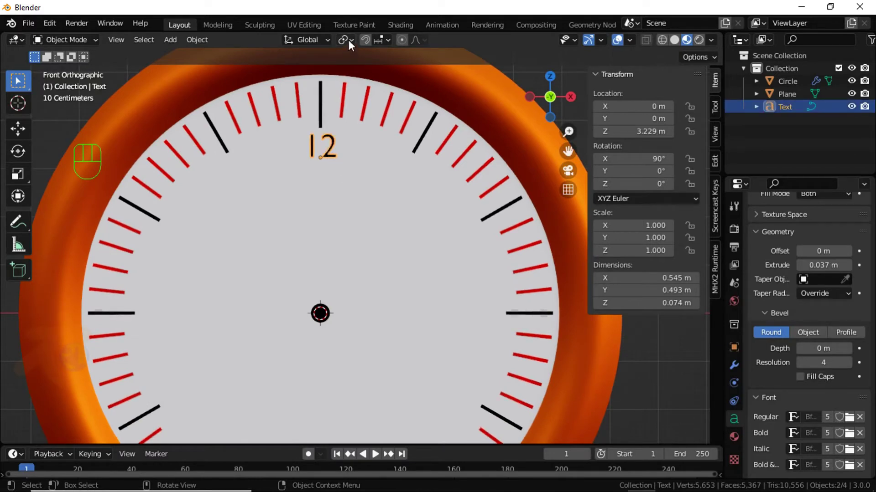
{"action": "left_click_drag", "start_coordinate": [353, 43], "coordinate": [359, 73]}
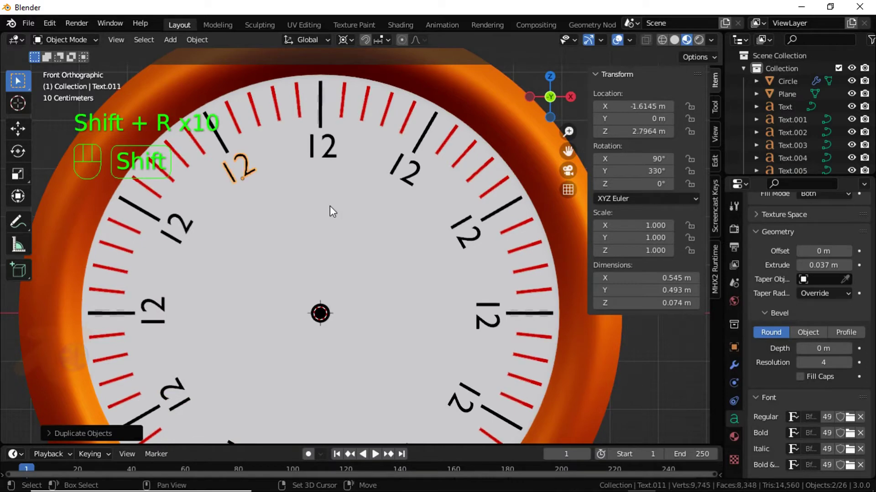
- Select and edit the numerals at the 1 through 8 o'clock positions
{"action": "left_click", "coordinate": [415, 176]}
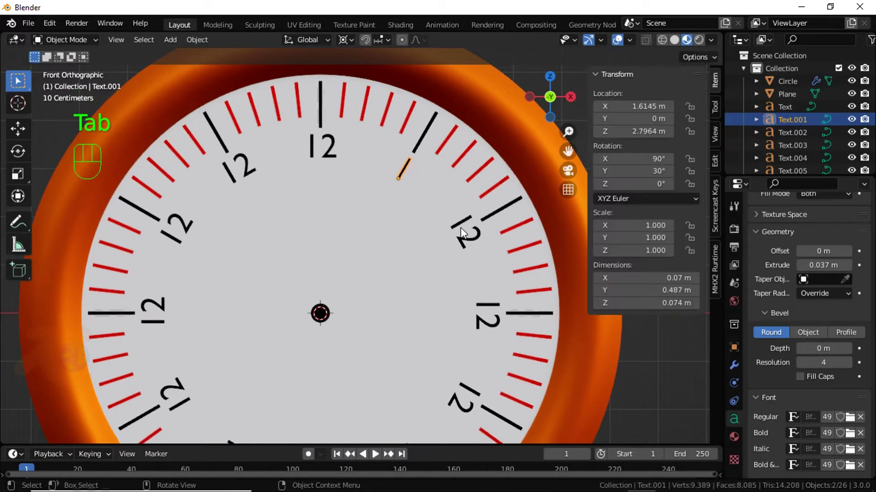
{"action": "left_click", "coordinate": [472, 241]}
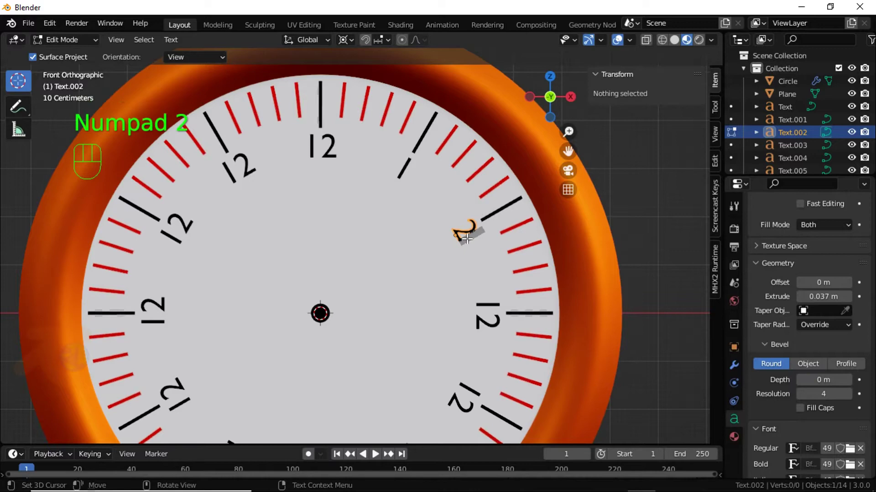
{"action": "left_click", "coordinate": [497, 324]}
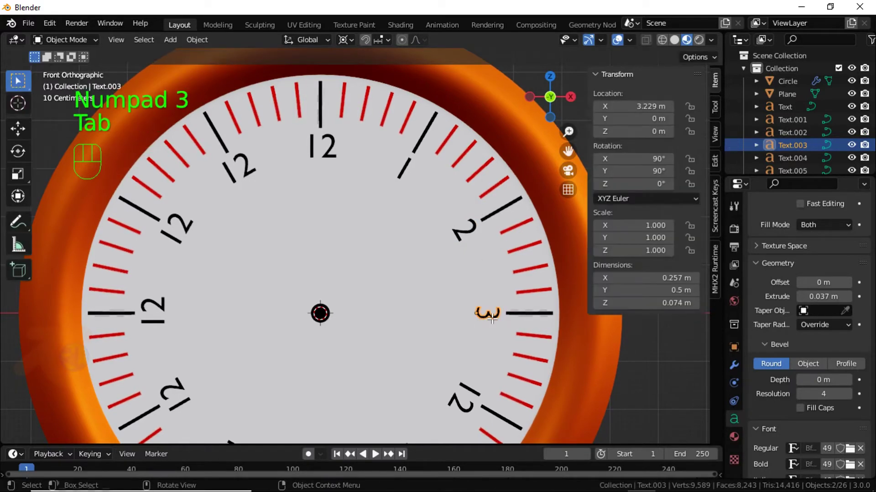
{"action": "left_click_drag", "start_coordinate": [483, 353], "coordinate": [488, 301]}
{"action": "left_click", "coordinate": [463, 352]}
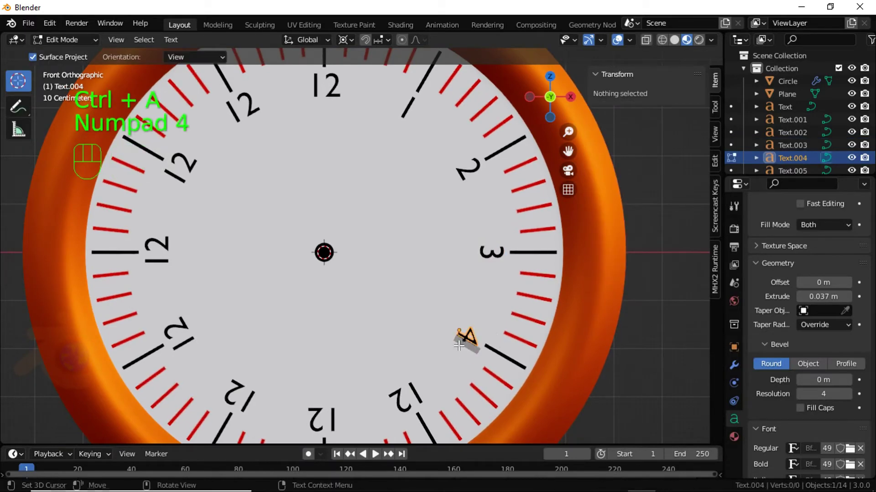
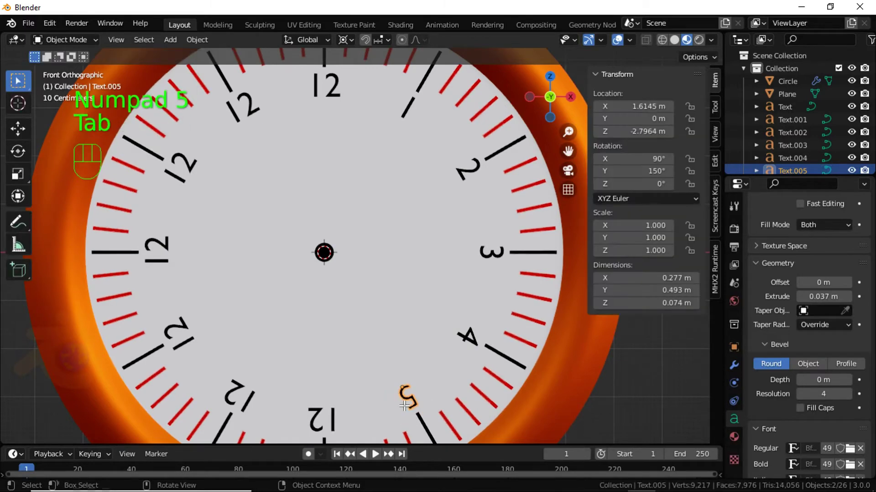
{"action": "left_click", "coordinate": [324, 418]}
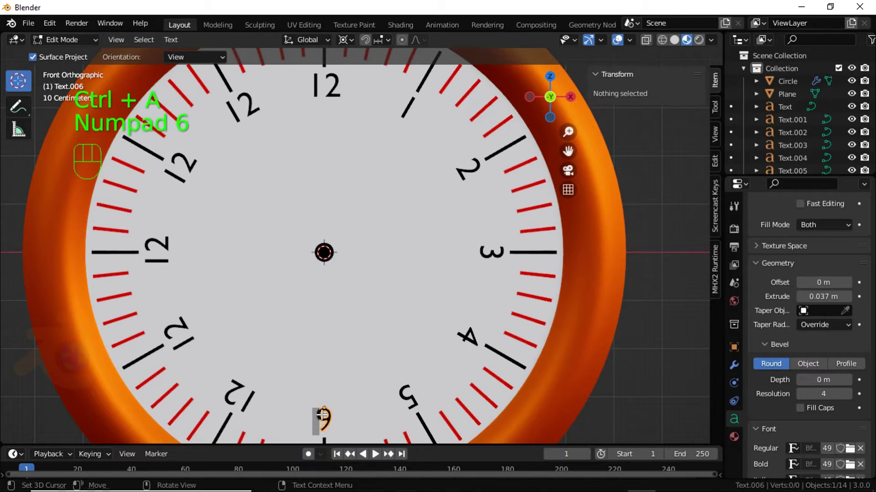
{"action": "left_click", "coordinate": [236, 404]}
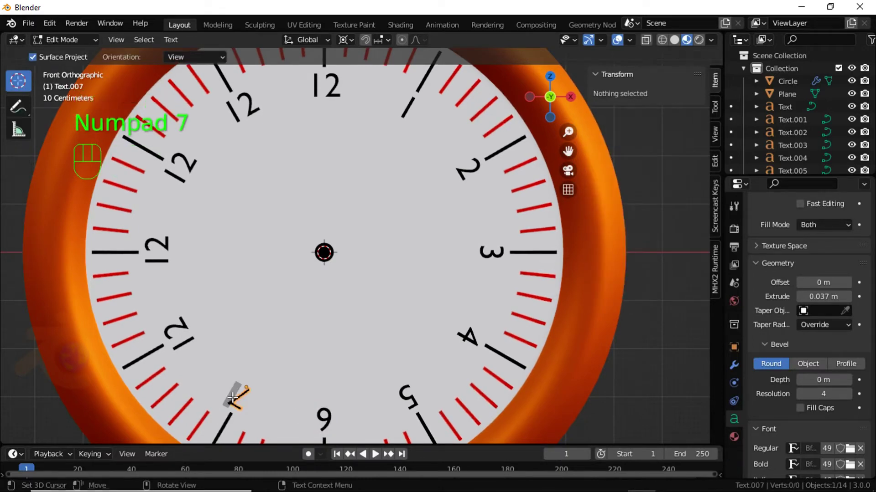
{"action": "left_click", "coordinate": [191, 342]}
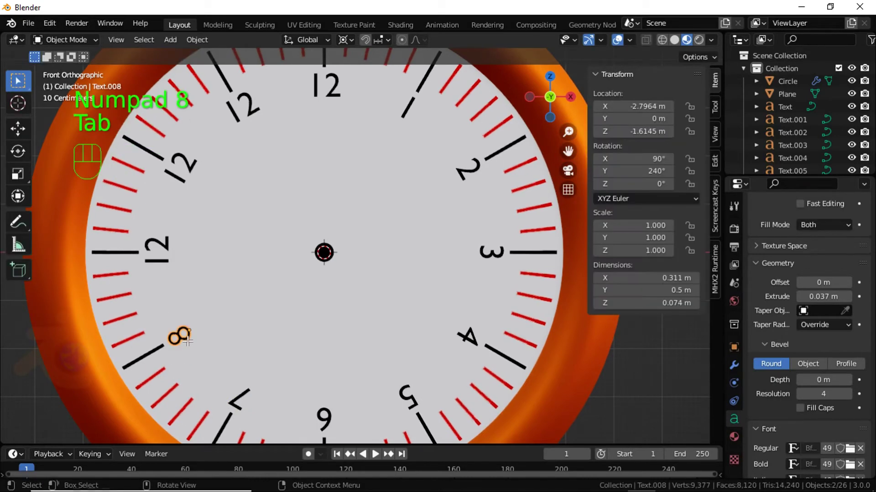
- Set Text.009, Text.010 and Text.011 to Y rotations of 270°, 300° and 330°
{"action": "left_click", "coordinate": [160, 259]}
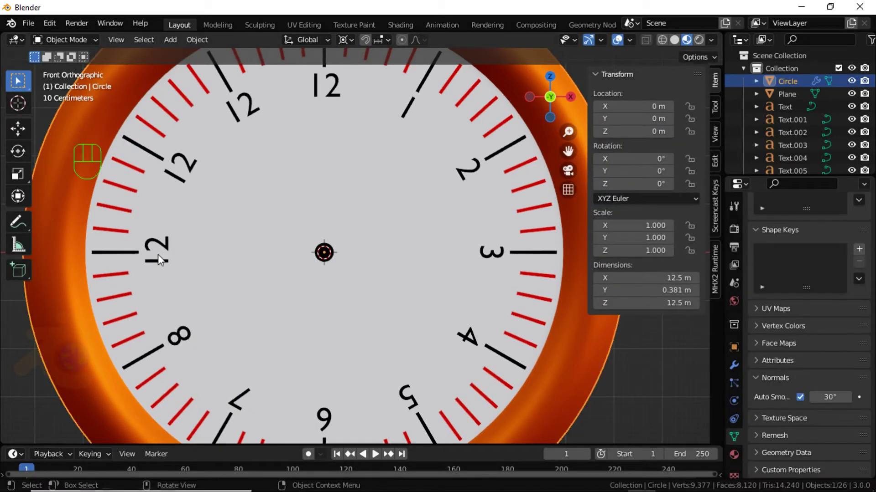
{"action": "left_click", "coordinate": [163, 260]}
{"action": "left_click", "coordinate": [162, 267]}
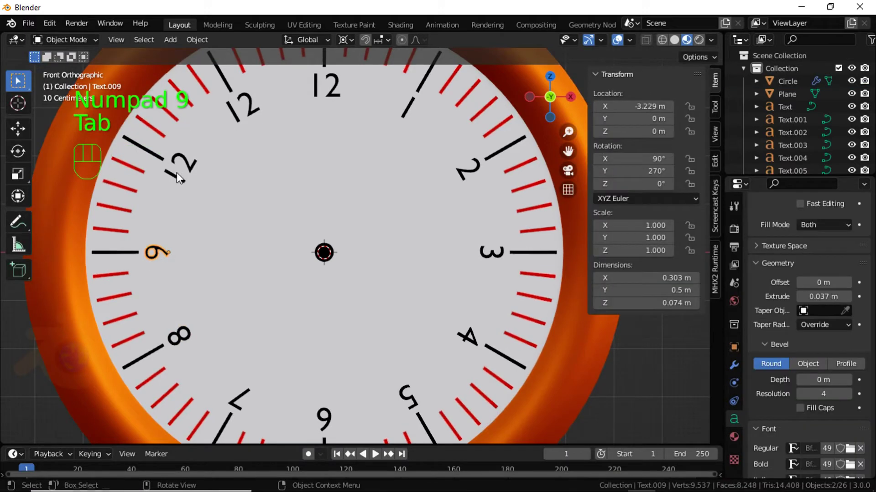
{"action": "left_click", "coordinate": [181, 180]}
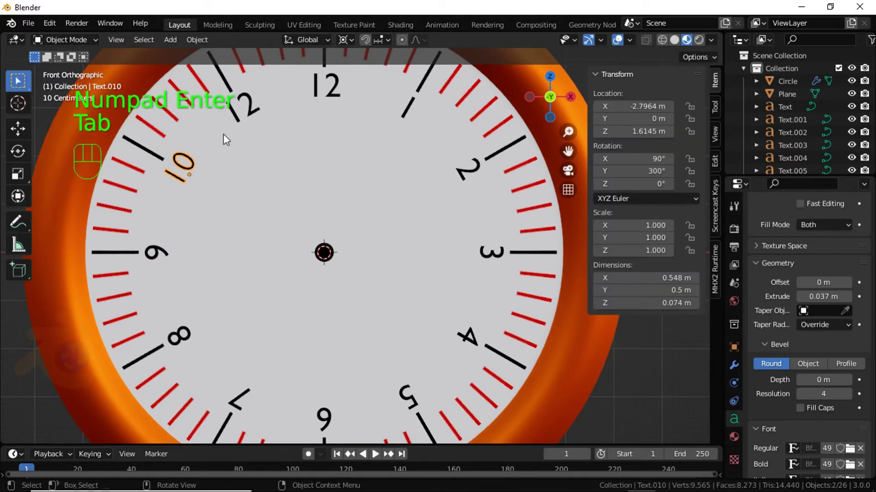
{"action": "left_click", "coordinate": [239, 120]}
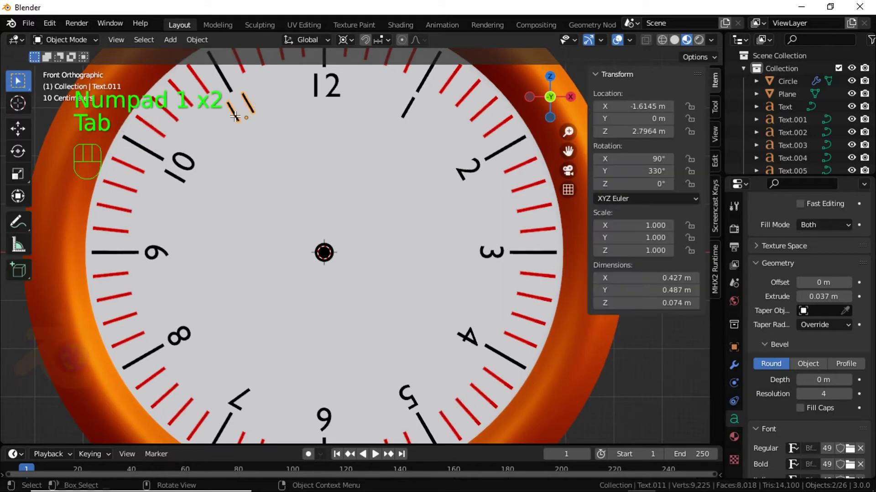
- Rotate the numerals 3 and 4 around Y so they read upright
{"action": "left_click_drag", "start_coordinate": [349, 43], "coordinate": [359, 99]}
{"action": "left_click", "coordinate": [494, 260]}
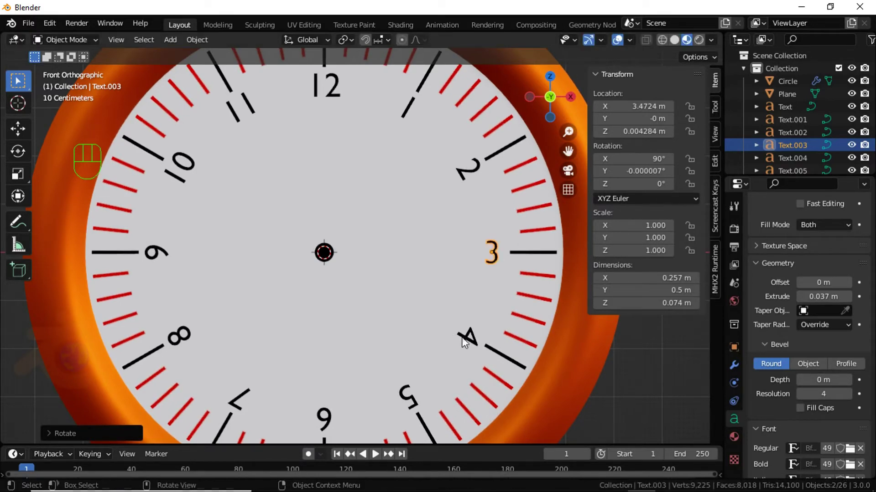
{"action": "left_click", "coordinate": [475, 344]}
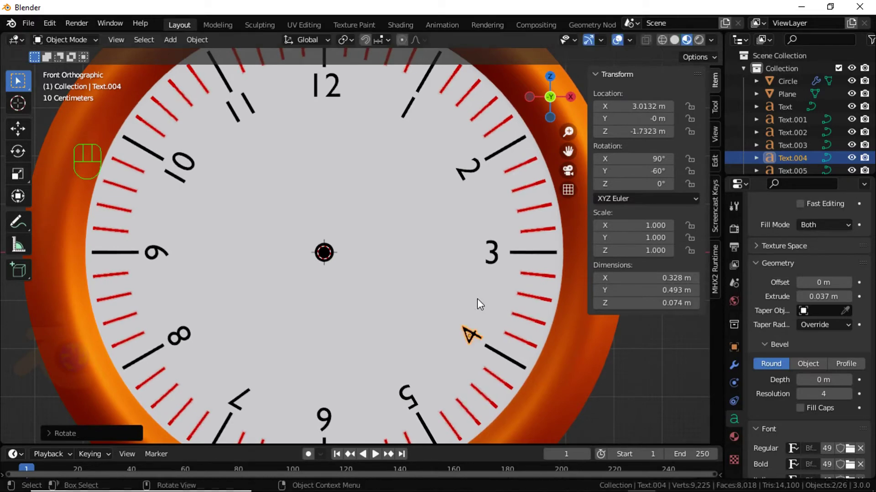
{"action": "left_click", "coordinate": [661, 373]}
- Rotate the numerals 5, 6 and 7 upright after re-centring their origins, then select the 8
{"action": "left_click_drag", "start_coordinate": [516, 354], "coordinate": [526, 316]}
{"action": "left_click", "coordinate": [423, 345]}
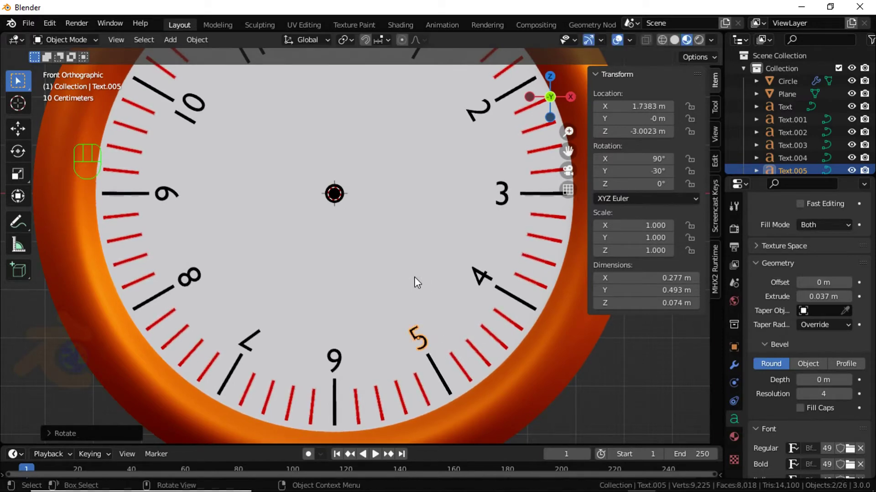
{"action": "left_click", "coordinate": [339, 363]}
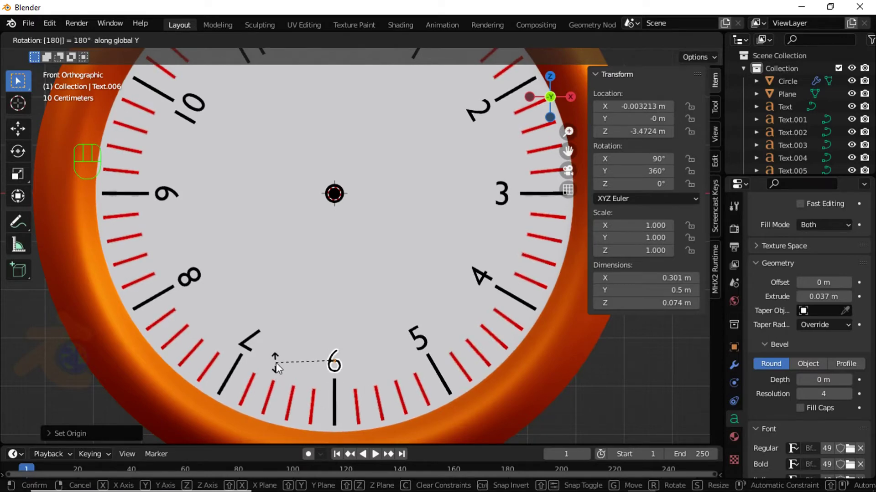
{"action": "left_click", "coordinate": [254, 354]}
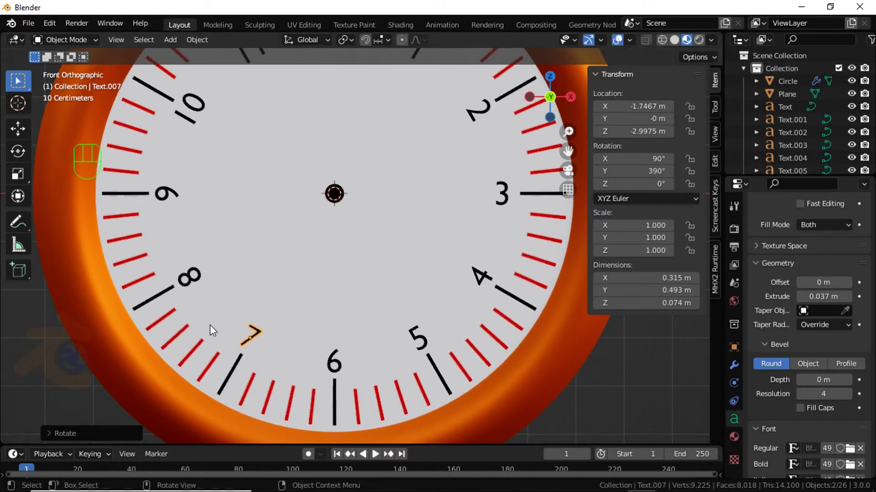
{"action": "left_click", "coordinate": [203, 289]}
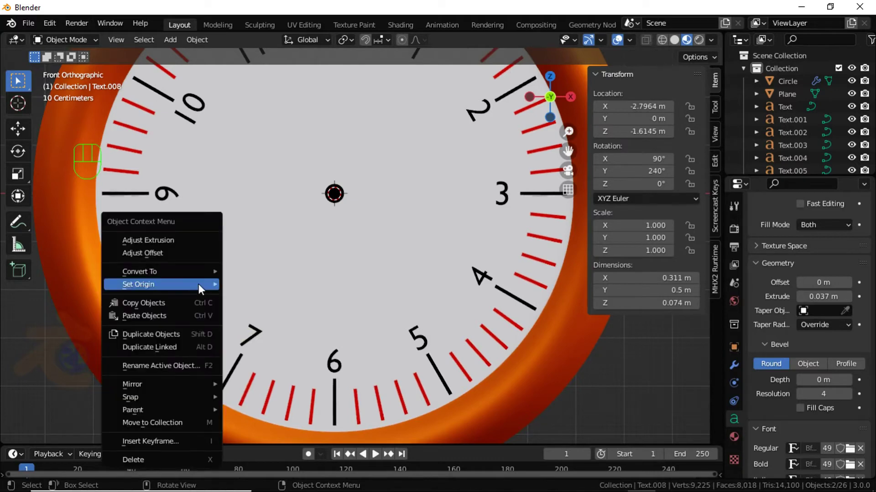
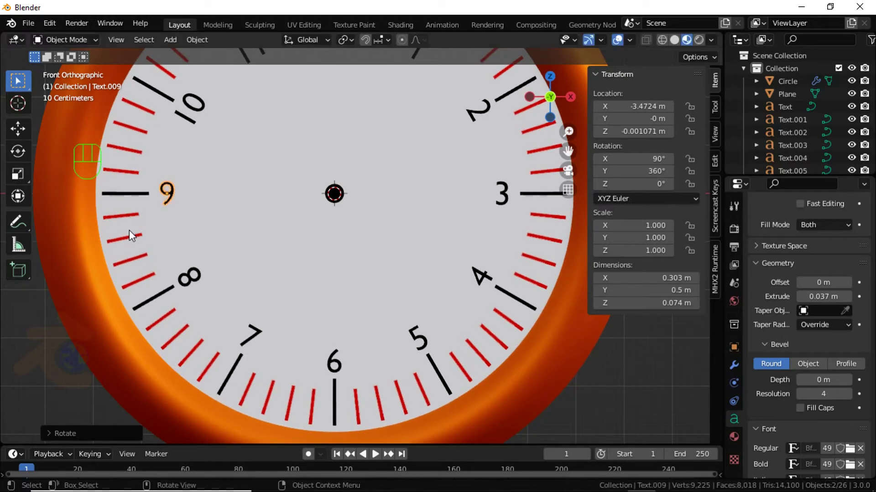
- Set the 8 numeral upright with a 360° rotation and bring the whole clock face back into view
{"action": "left_click", "coordinate": [603, 392]}
{"action": "left_click_drag", "start_coordinate": [314, 211], "coordinate": [293, 279]}
{"action": "middle_click", "coordinate": [319, 264]}
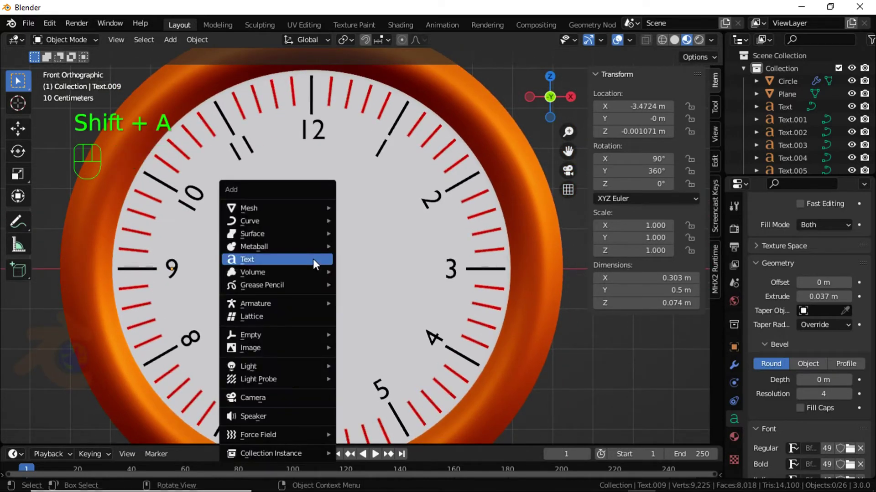
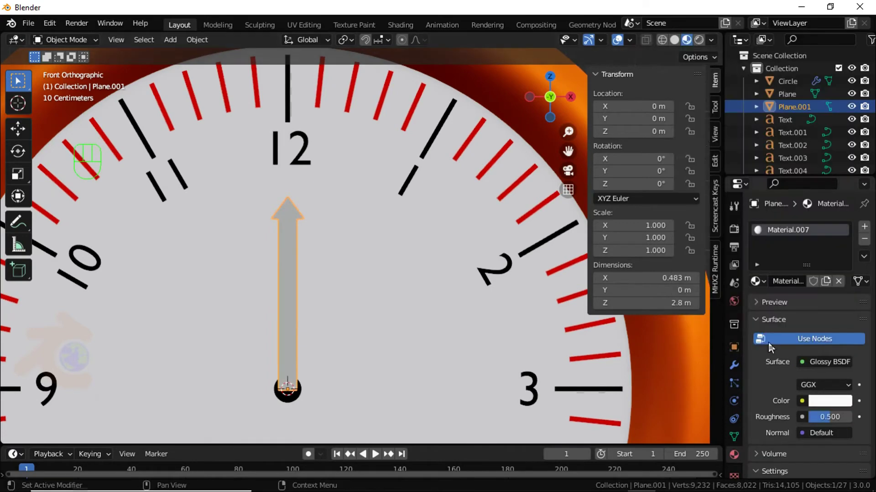
- Set the hand's Material.007 colour to red and duplicate the hand as Plane.002
{"action": "left_click", "coordinate": [822, 407]}
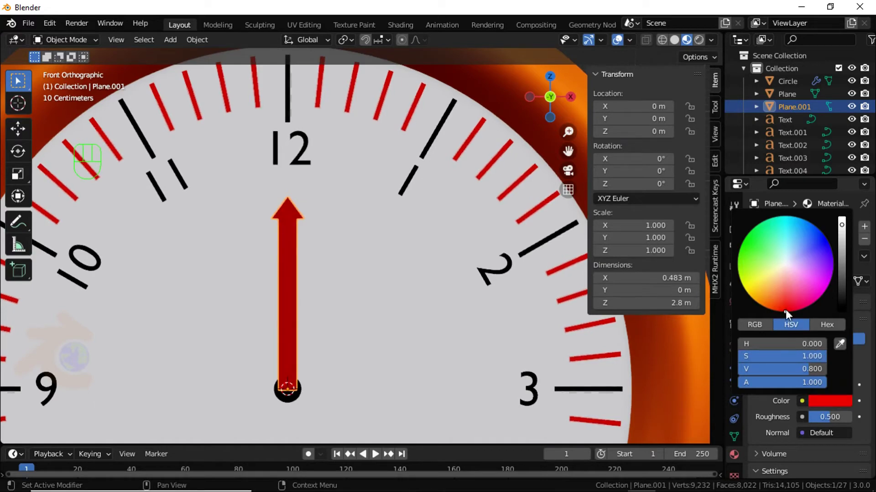
{"action": "left_click", "coordinate": [649, 393]}
{"action": "left_click_drag", "start_coordinate": [330, 321], "coordinate": [326, 297]}
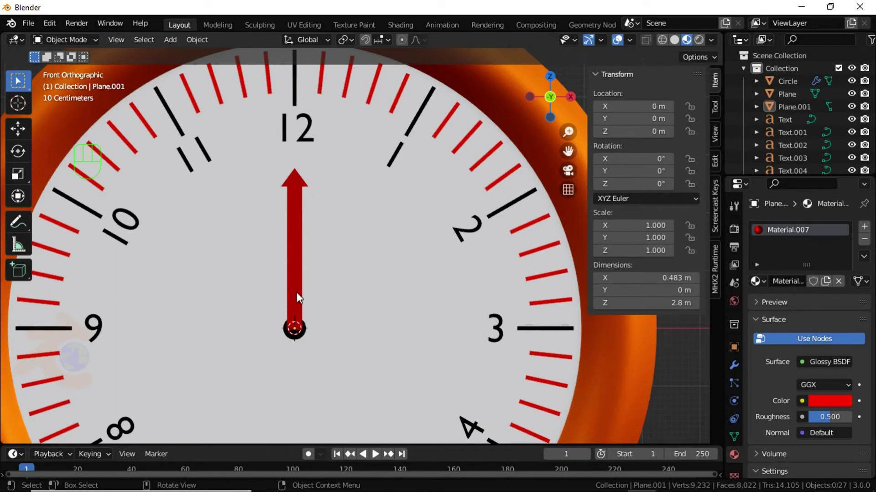
{"action": "left_click", "coordinate": [301, 295]}
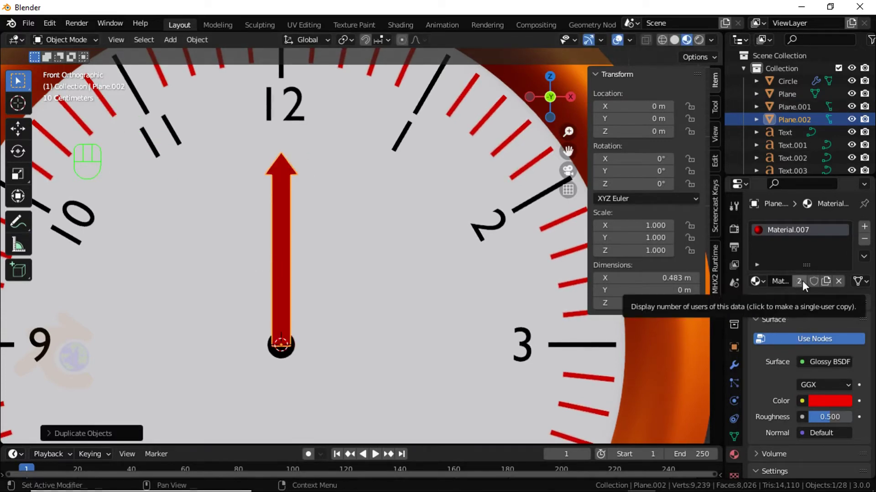
- Give Plane.002 its own blue Material.008 and reshape it to 0.149 by 3.21 m in front of the red hand
{"action": "left_click", "coordinate": [830, 287]}
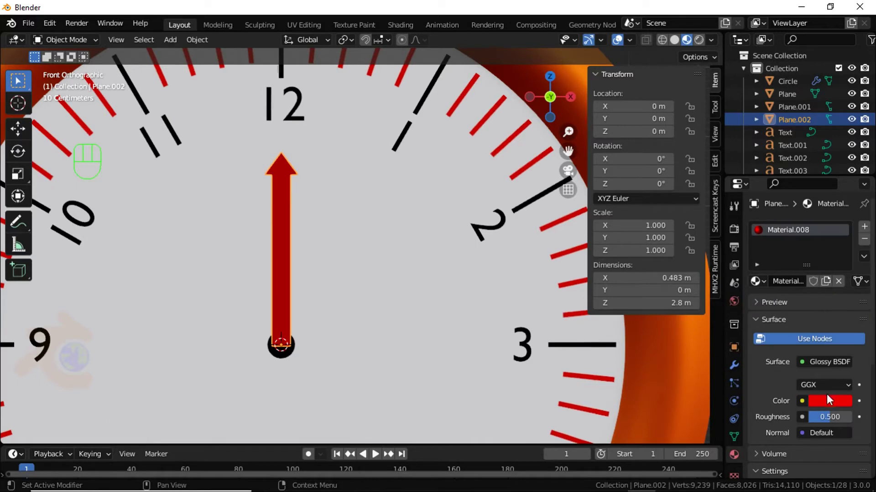
{"action": "left_click", "coordinate": [828, 403]}
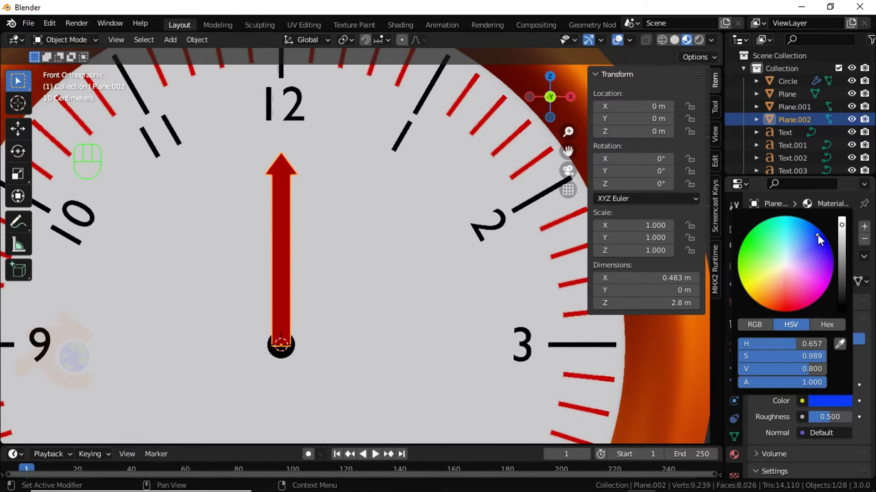
{"action": "left_click_drag", "start_coordinate": [300, 346], "coordinate": [311, 353]}
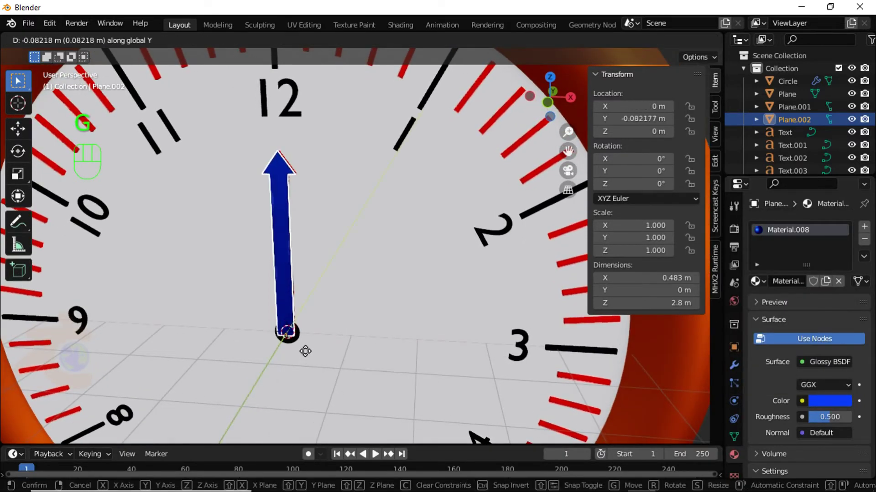
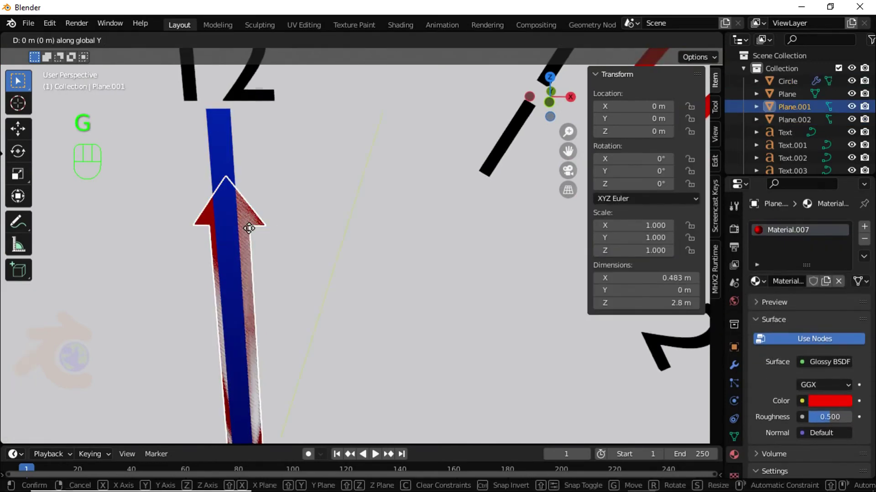
{"action": "left_click", "coordinate": [307, 234]}
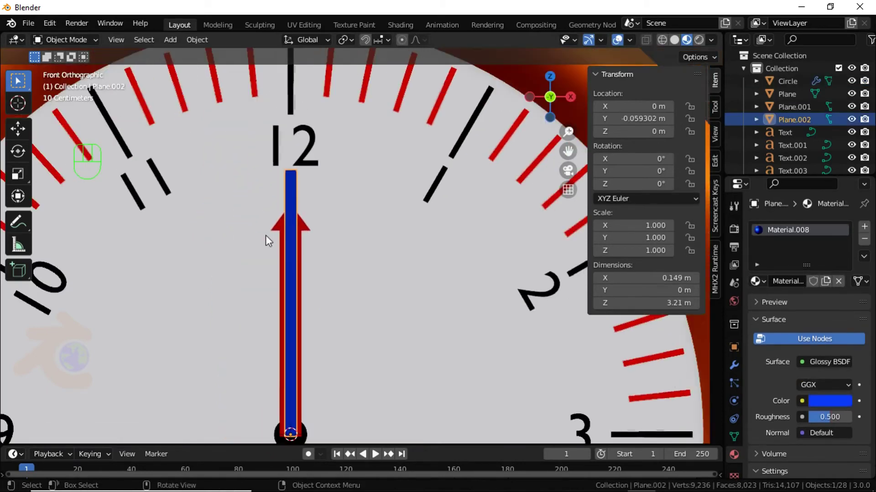
- Give the duplicated third hand its own single-user material and colour it orange
{"action": "left_click_drag", "start_coordinate": [301, 261], "coordinate": [304, 217]}
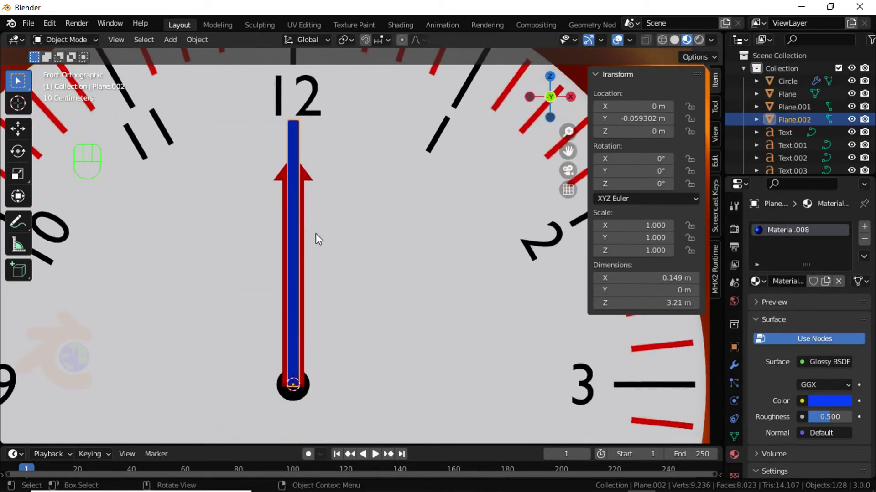
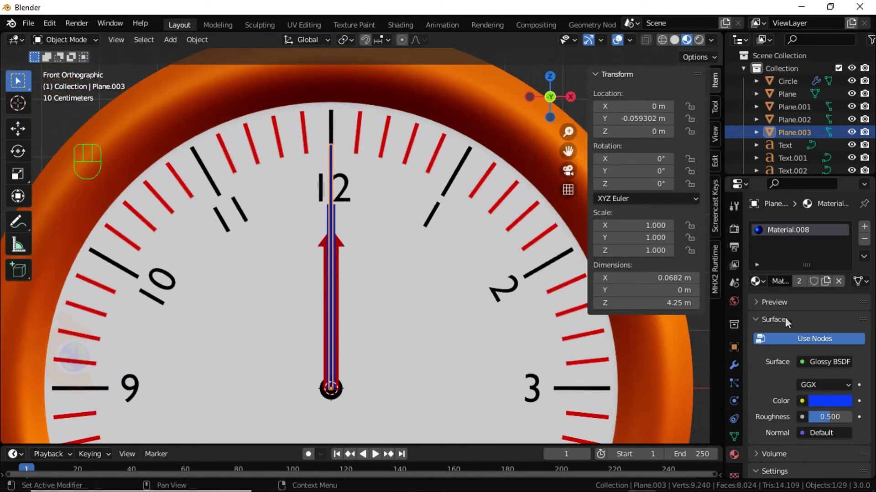
{"action": "left_click", "coordinate": [801, 283]}
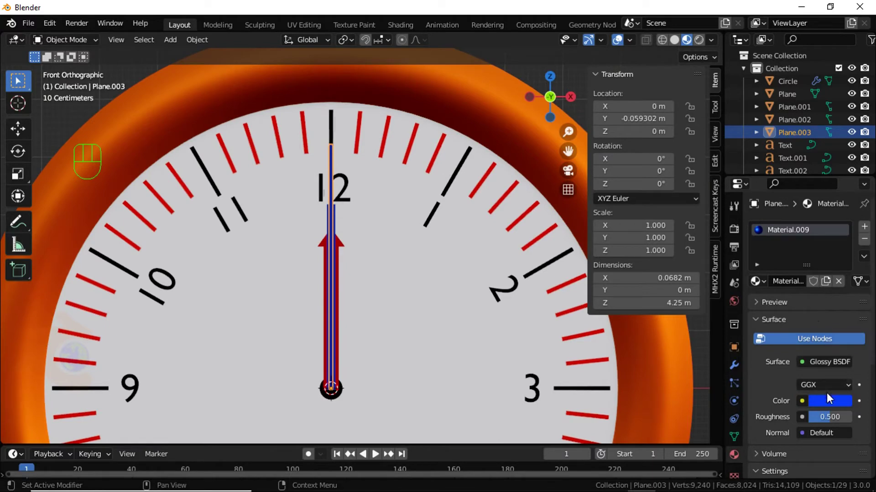
{"action": "left_click", "coordinate": [829, 406]}
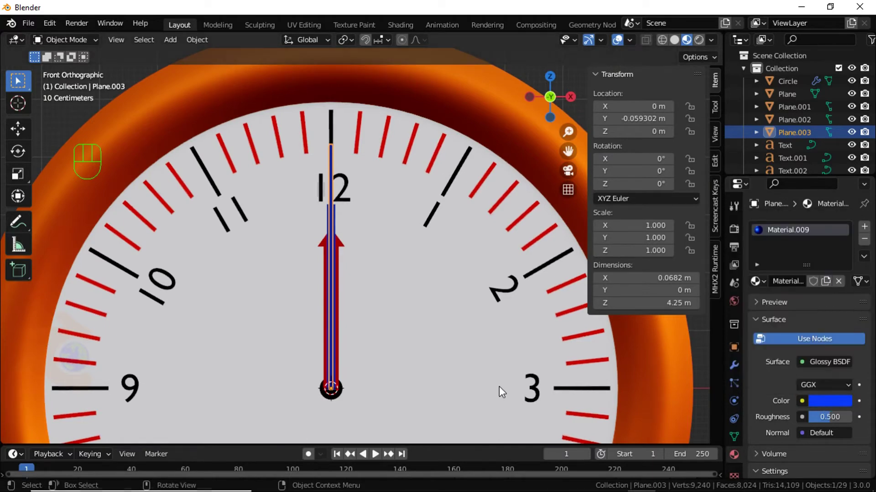
{"action": "left_click", "coordinate": [825, 403]}
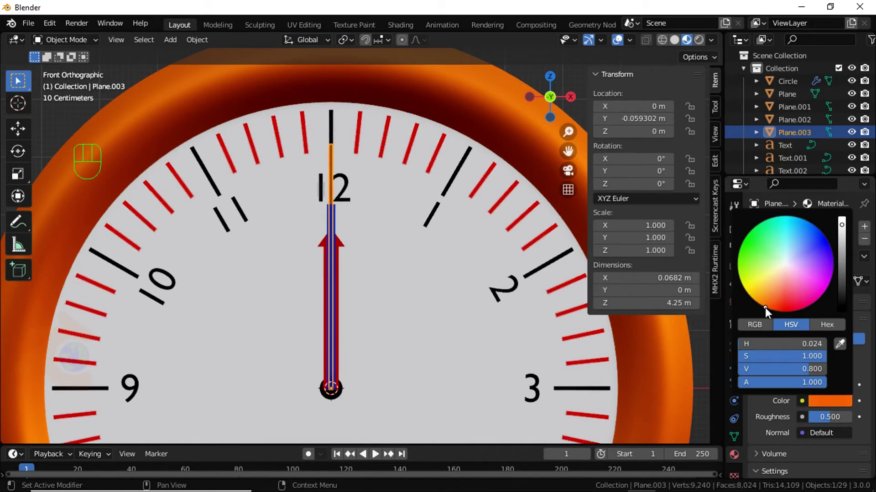
{"action": "left_click", "coordinate": [538, 80]}
- Nudge the orange hand slightly forward along Y so it sits in front of the blue hand
{"action": "left_click", "coordinate": [335, 184]}
{"action": "left_click_drag", "start_coordinate": [335, 250], "coordinate": [309, 297]}
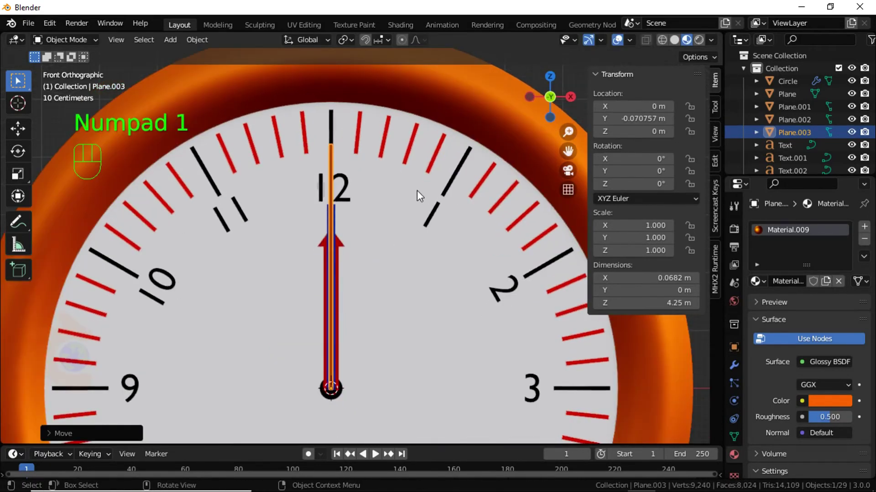
- Extend the animation End frame to 3000 and frame the clock face and hand tips
{"action": "left_click", "coordinate": [527, 75]}
{"action": "left_click", "coordinate": [329, 218]}
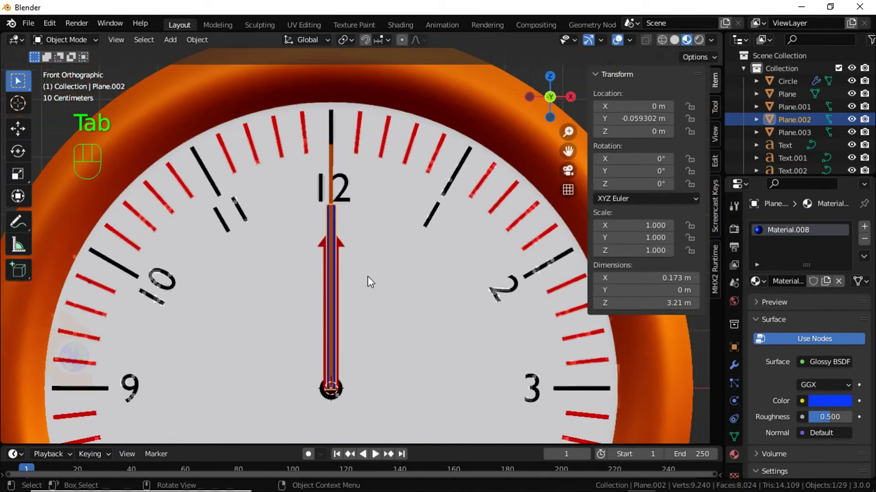
{"action": "left_click", "coordinate": [714, 377]}
{"action": "left_click_drag", "start_coordinate": [411, 315], "coordinate": [380, 256]}
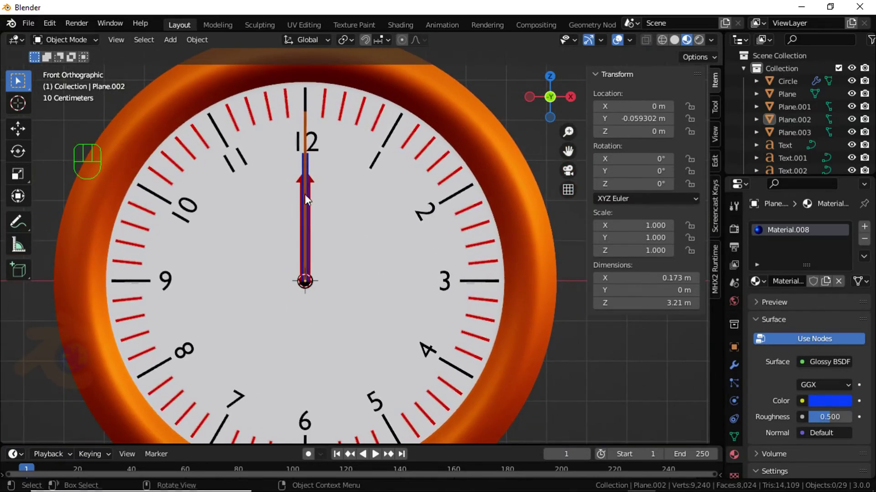
{"action": "left_click_drag", "start_coordinate": [307, 169], "coordinate": [351, 290]}
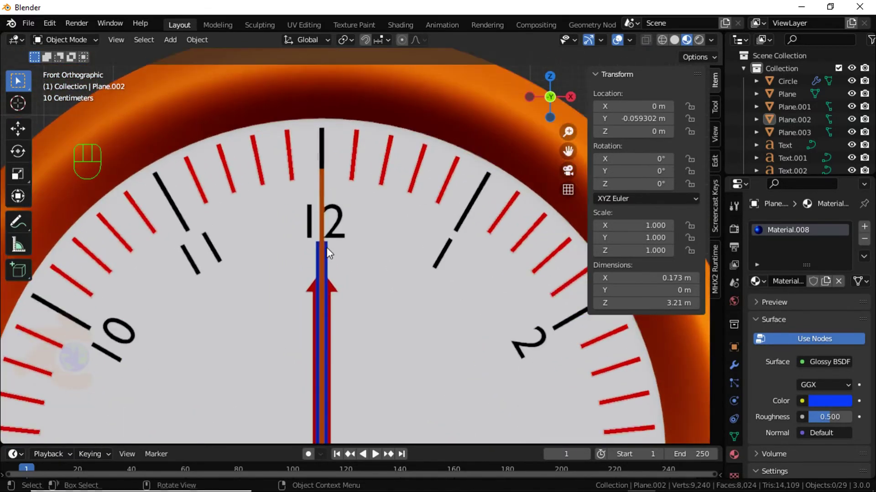
- Rename the orange, blue and red hands SECOND HAND, MINUTES HAND, HOURS HAND, reselect Circle and split the view
{"action": "left_click", "coordinate": [309, 240]}
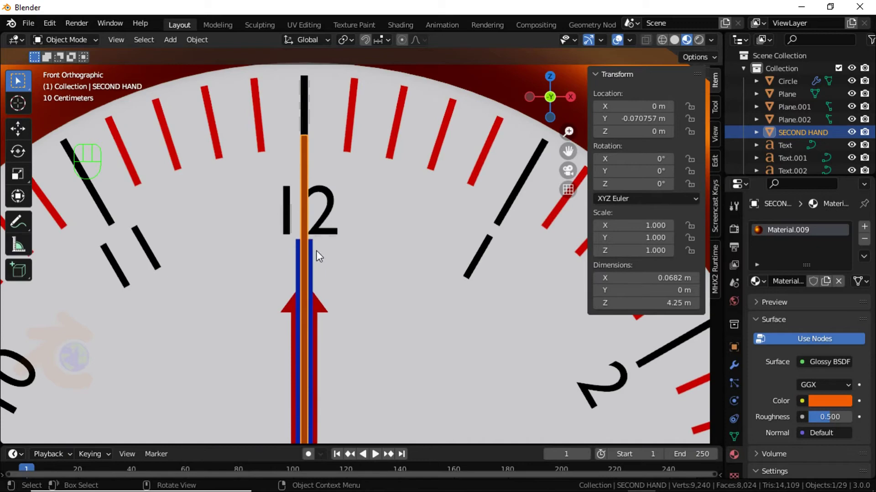
{"action": "left_click", "coordinate": [314, 258]}
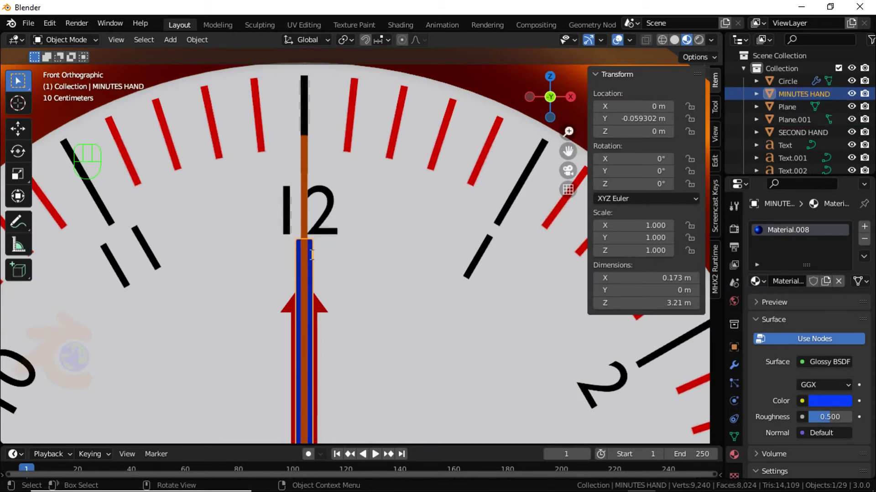
{"action": "left_click", "coordinate": [326, 306]}
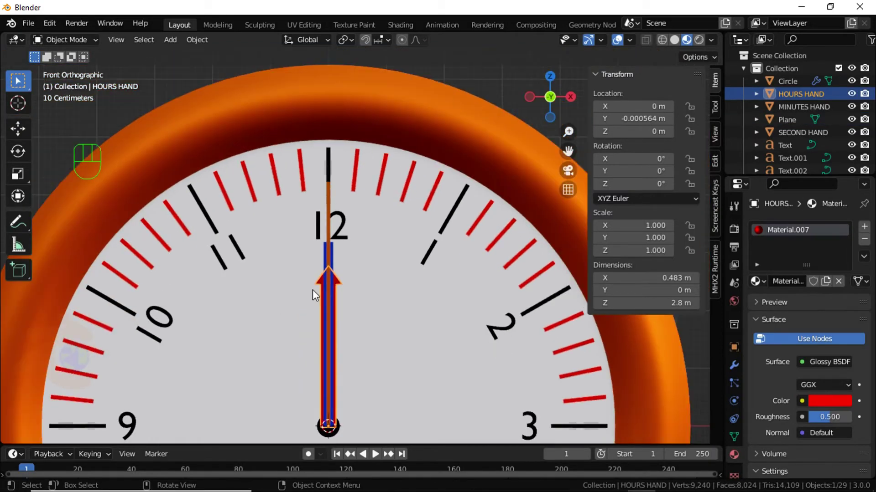
{"action": "left_click", "coordinate": [489, 95]}
{"action": "left_click_drag", "start_coordinate": [362, 282], "coordinate": [364, 257]}
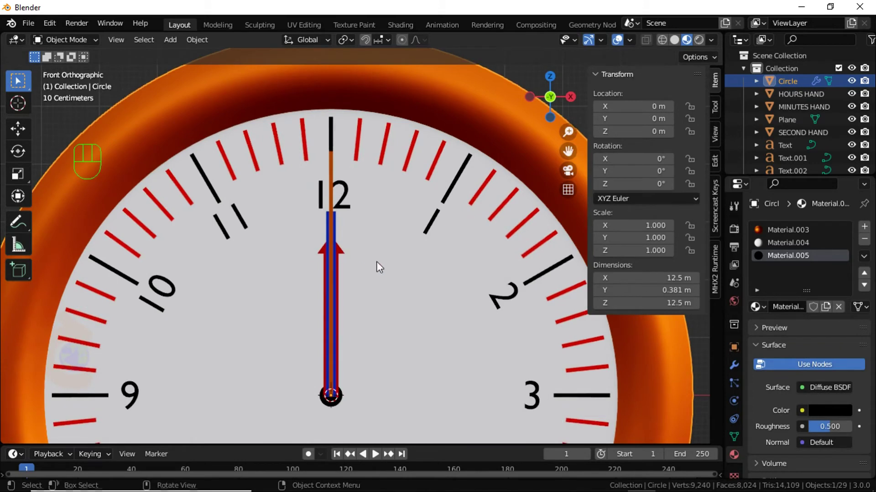
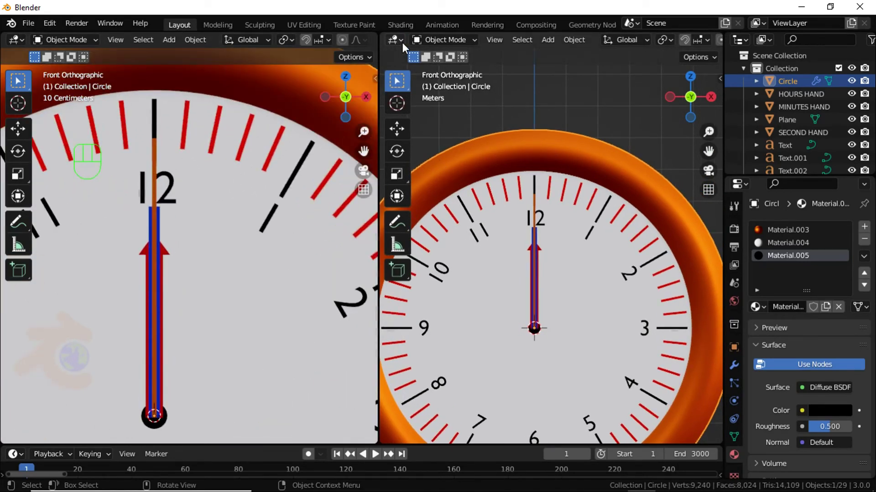
- Switch the right area to a Geometry Node Editor and create a test node group on Circle
{"action": "left_click_drag", "start_coordinate": [405, 44], "coordinate": [426, 145]}
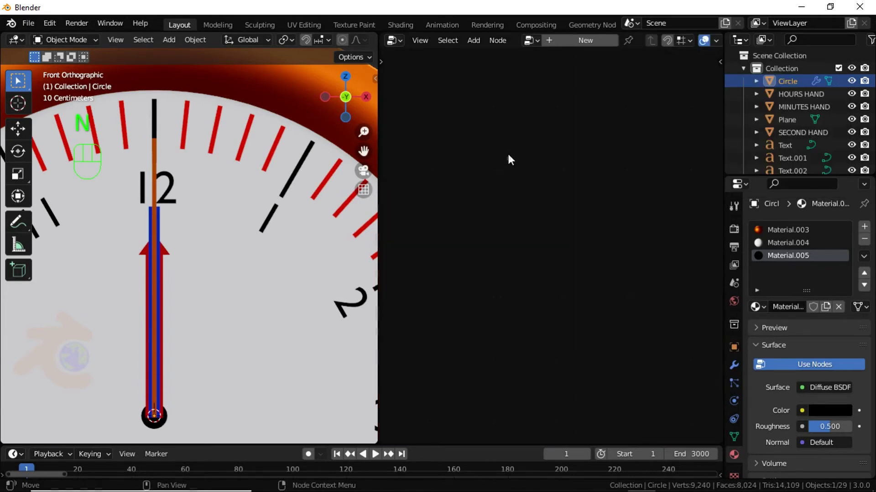
{"action": "left_click", "coordinate": [582, 47]}
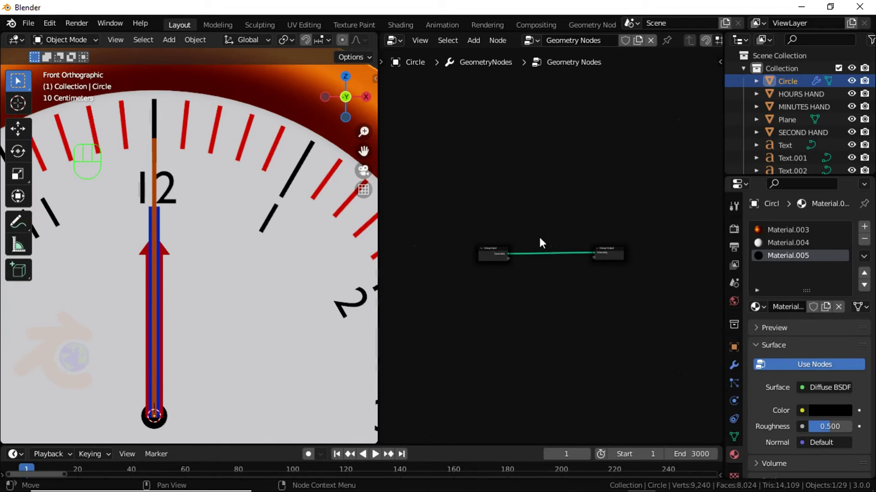
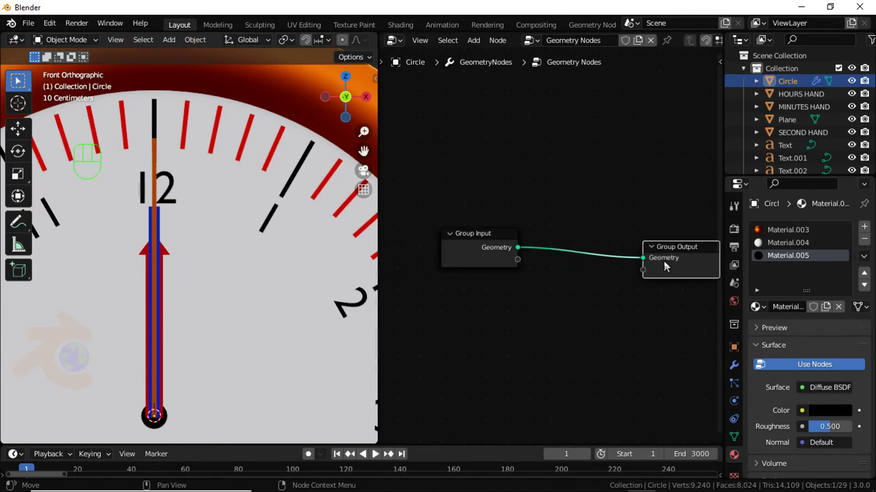
{"action": "middle_click", "coordinate": [599, 300]}
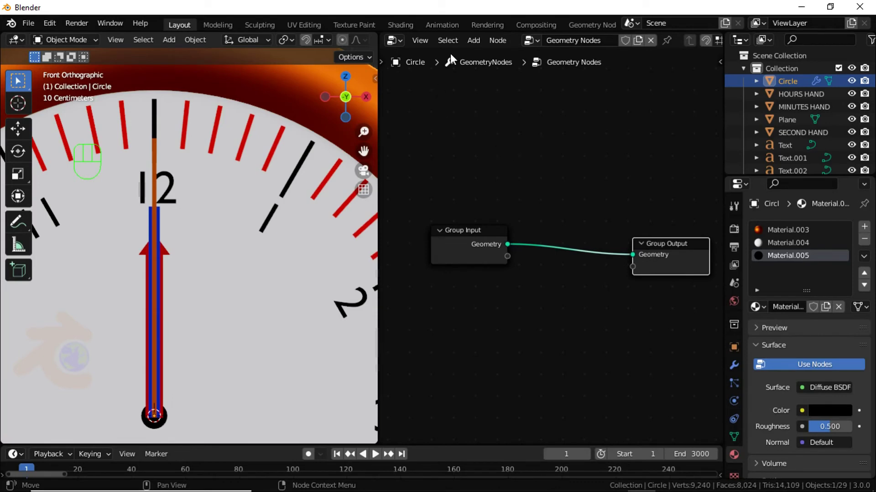
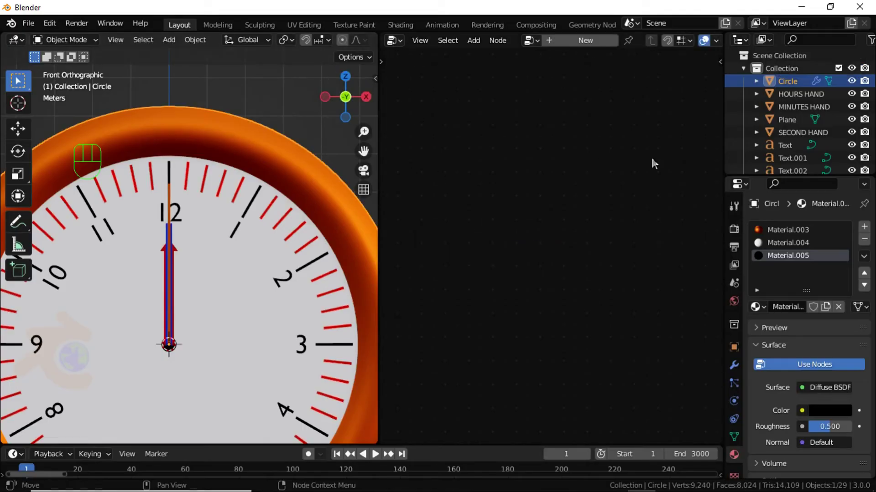
- Select SECOND HAND and create its own Geometry Nodes.001 tree
{"action": "left_click", "coordinate": [782, 138]}
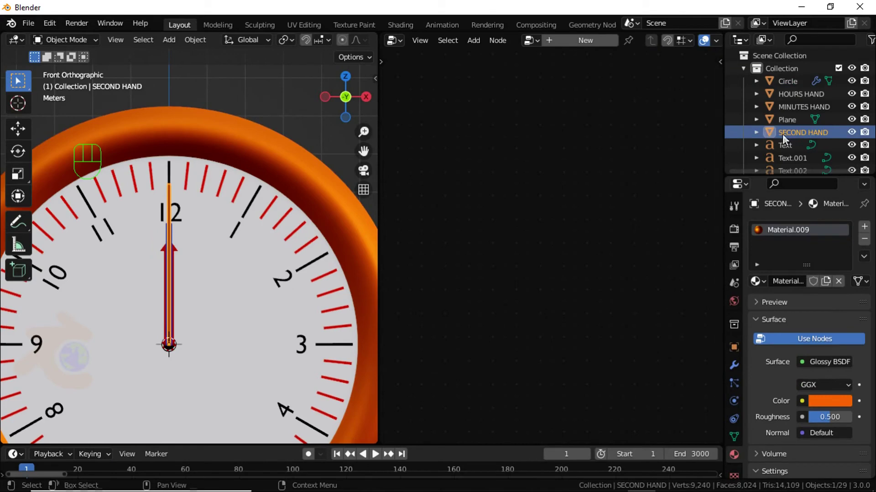
{"action": "left_click", "coordinate": [595, 48]}
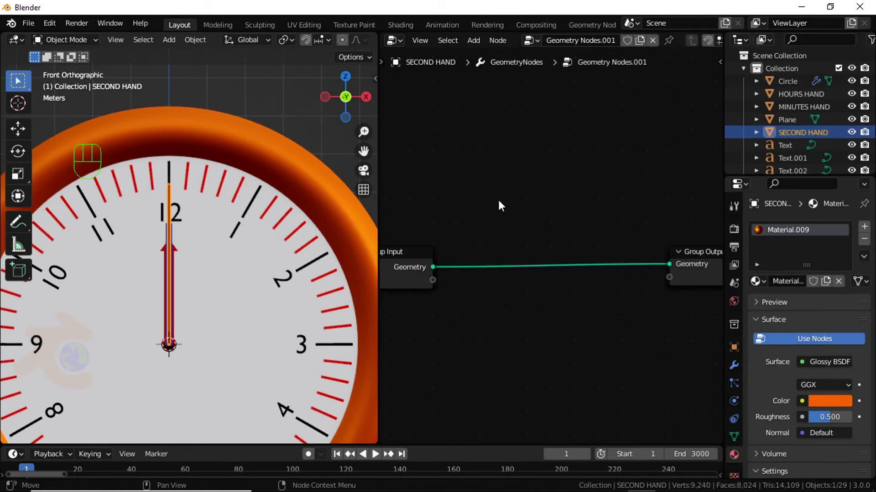
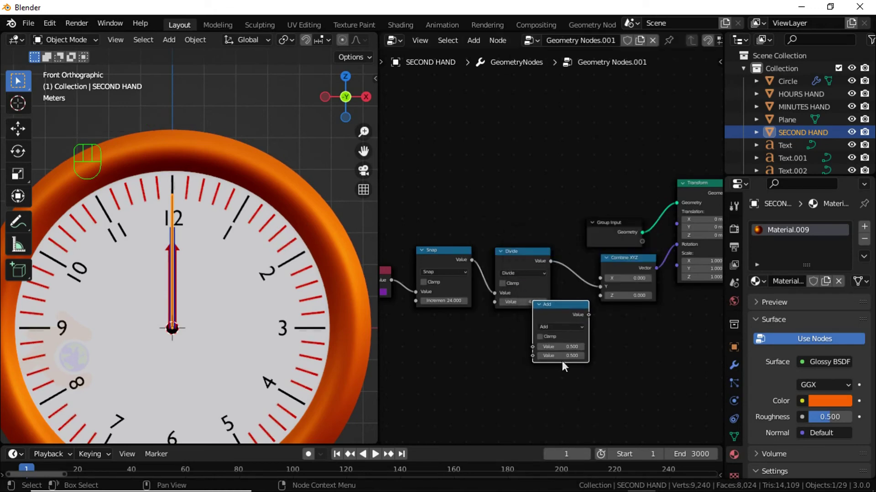
- Set the Math node to To Radians and feed its output into the Combine XYZ rotation
{"action": "left_click_drag", "start_coordinate": [569, 347], "coordinate": [556, 227]}
{"action": "left_click_drag", "start_coordinate": [573, 331], "coordinate": [607, 279]}
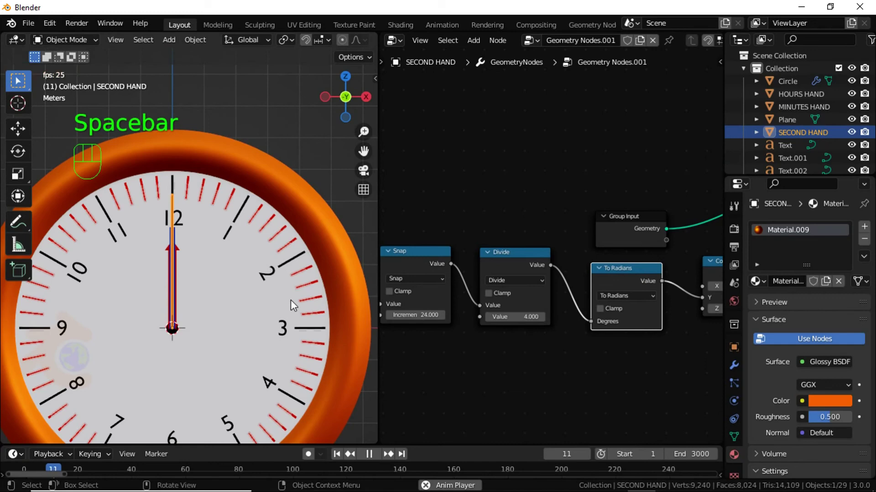
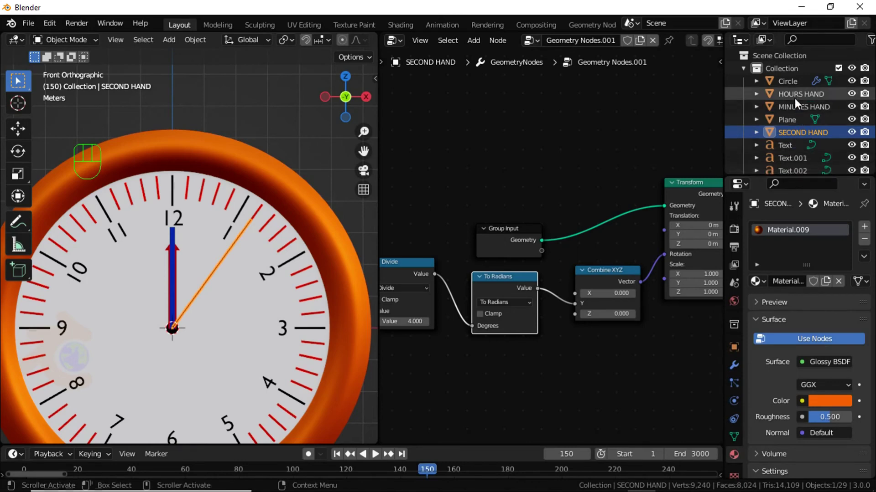
- Create a node tree on MINUTES HAND and link Combine XYZ into the Transform rotation
{"action": "left_click", "coordinate": [801, 105]}
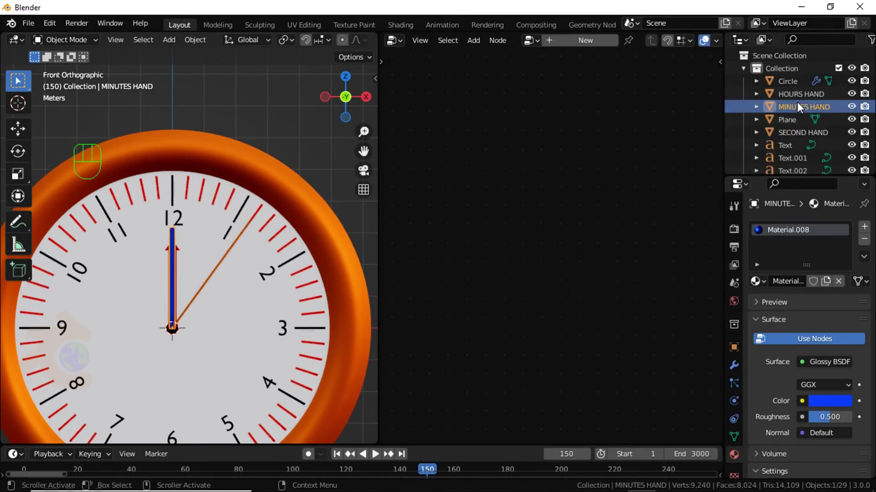
{"action": "left_click", "coordinate": [598, 44]}
{"action": "middle_click", "coordinate": [543, 320]}
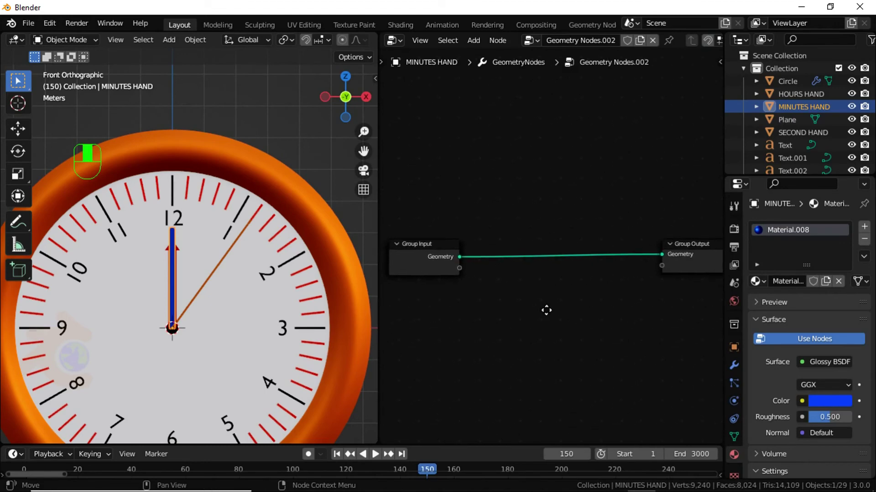
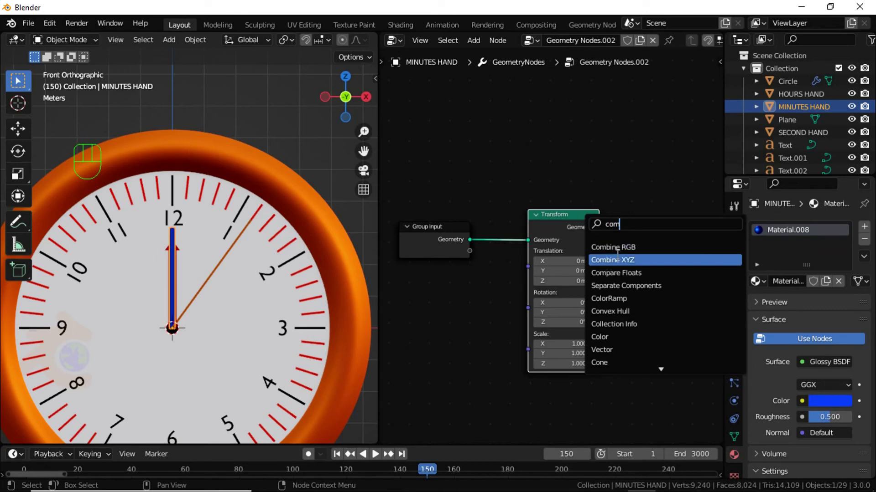
{"action": "left_click_drag", "start_coordinate": [487, 306], "coordinate": [526, 314]}
- Wire the frame-driven Value through Divide (0.5) into Combine XYZ's Y input
{"action": "middle_click", "coordinate": [514, 348]}
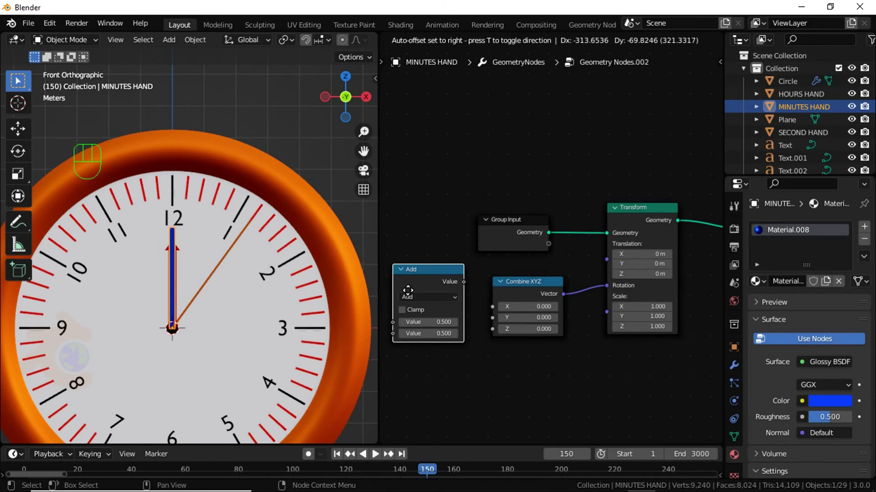
{"action": "middle_click", "coordinate": [447, 317]}
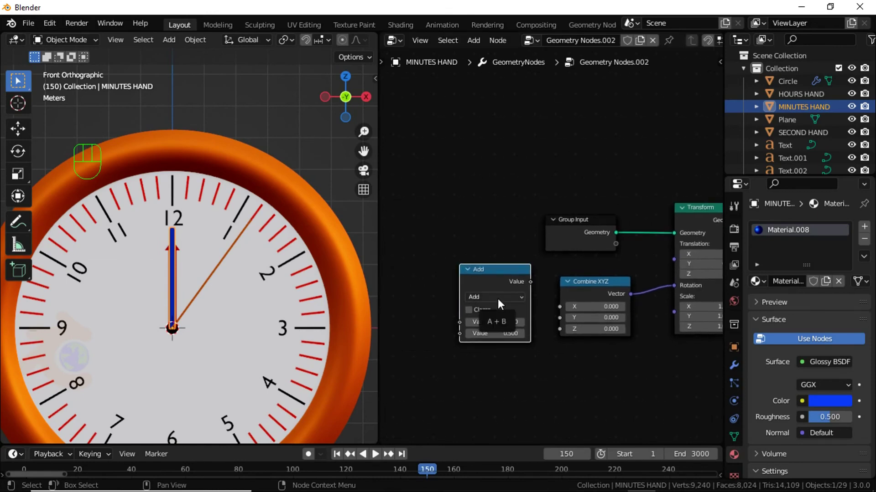
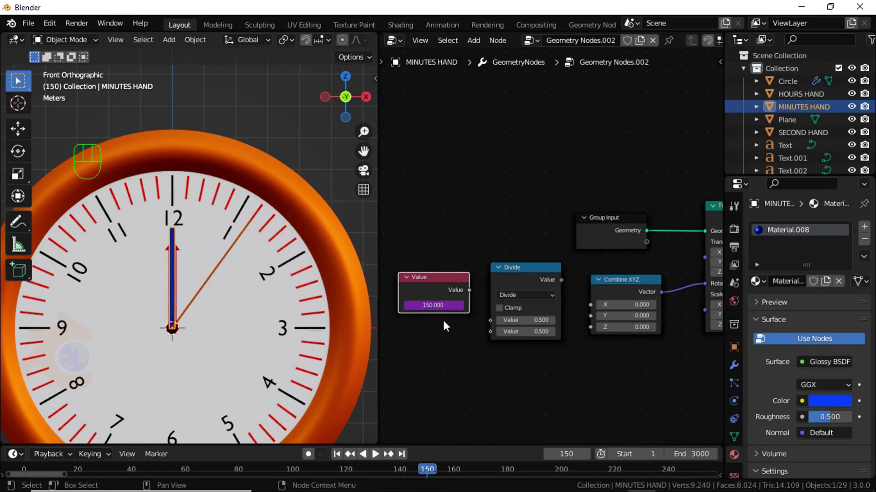
{"action": "left_click_drag", "start_coordinate": [473, 291], "coordinate": [493, 325]}
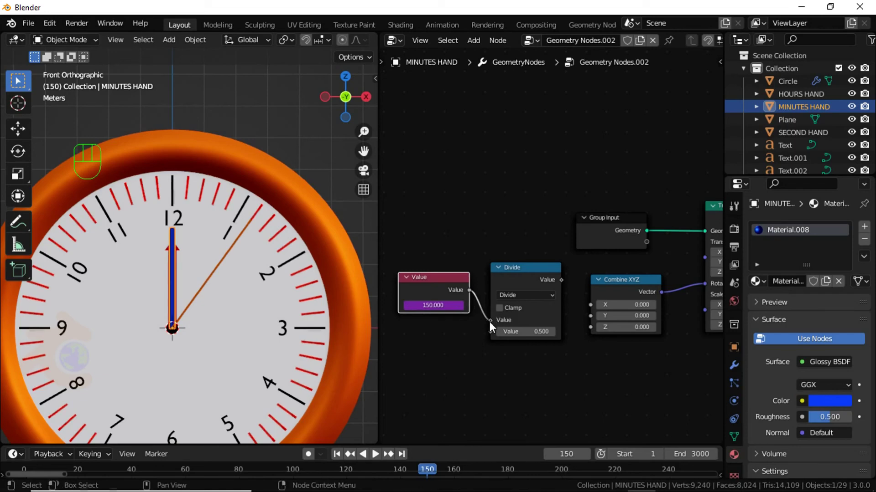
{"action": "left_click_drag", "start_coordinate": [566, 282], "coordinate": [595, 320]}
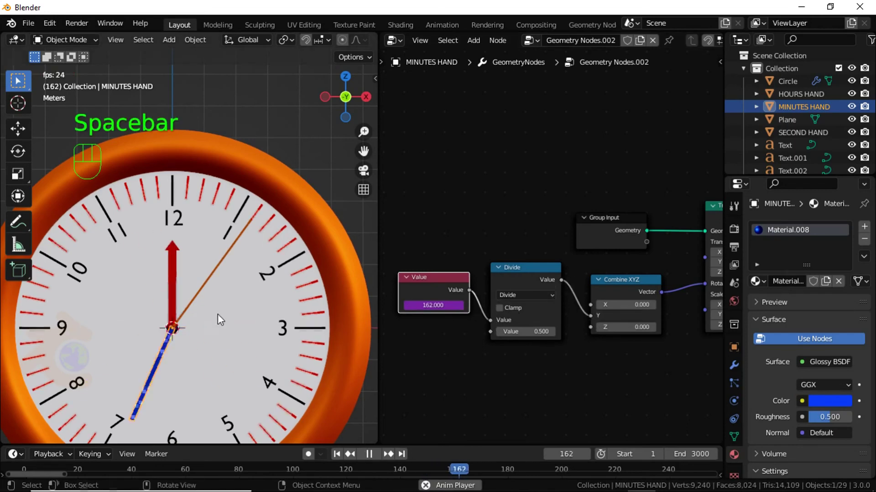